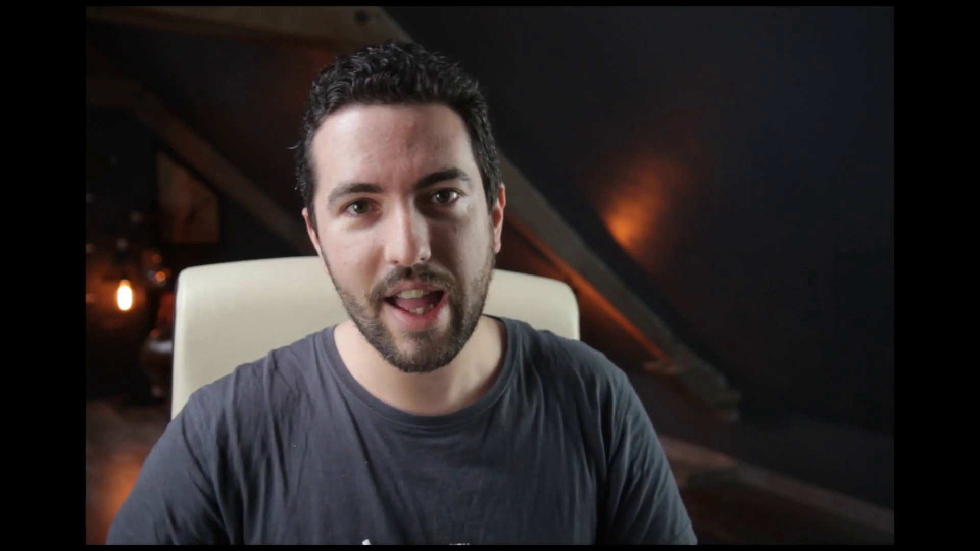
Create a rectangular box in Fluent from a drawn rectangle and give it height.
key("f")
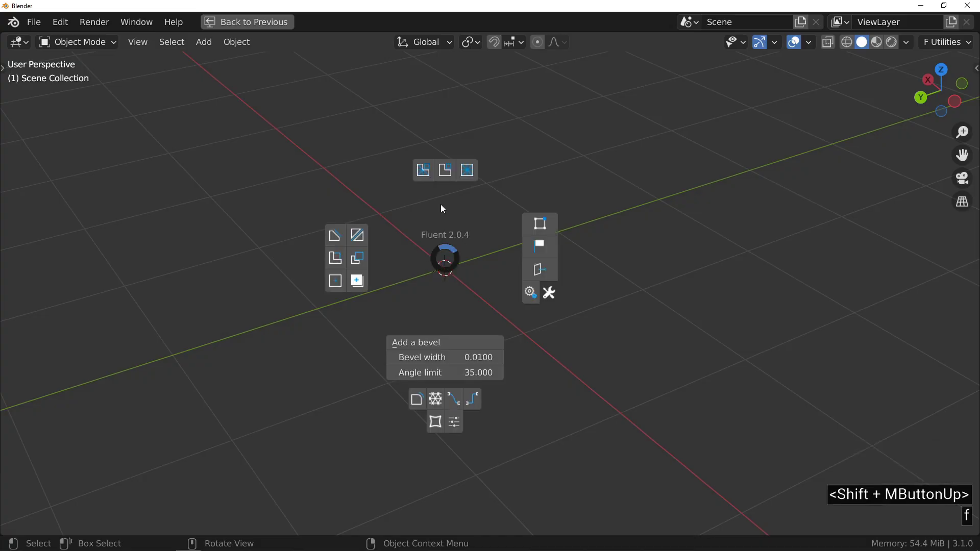
left_click(334, 286)
left_click(335, 286)
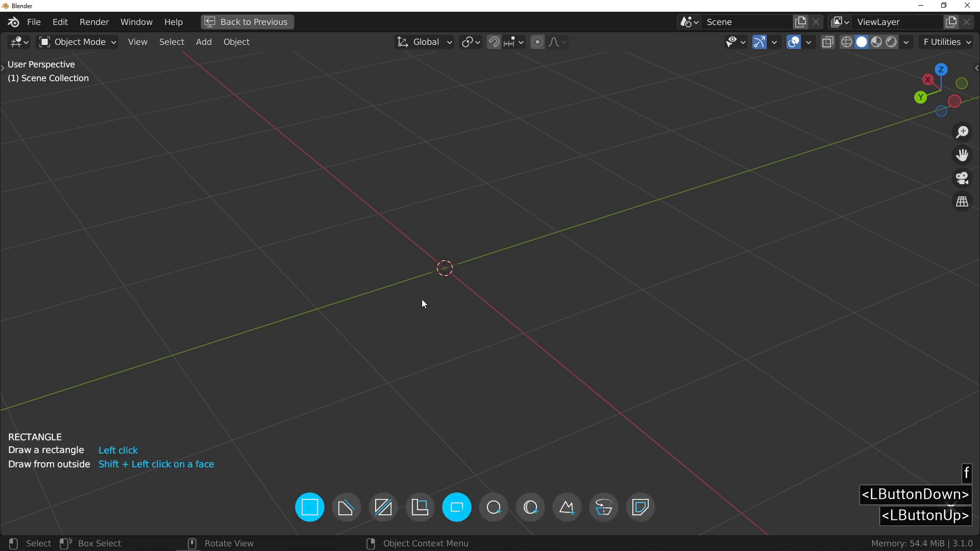
right_click(423, 305)
right_click(423, 305)
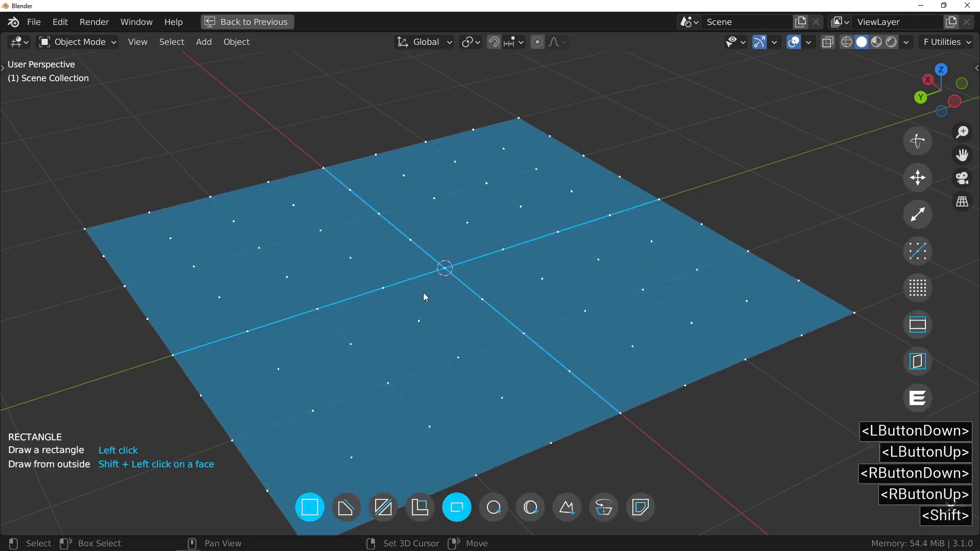
middle_click(434, 294)
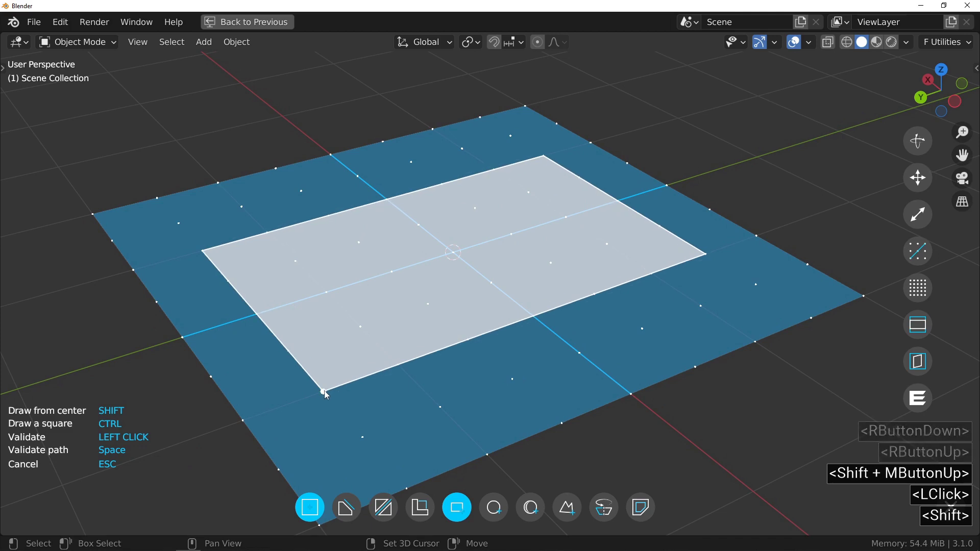
left_click(325, 397)
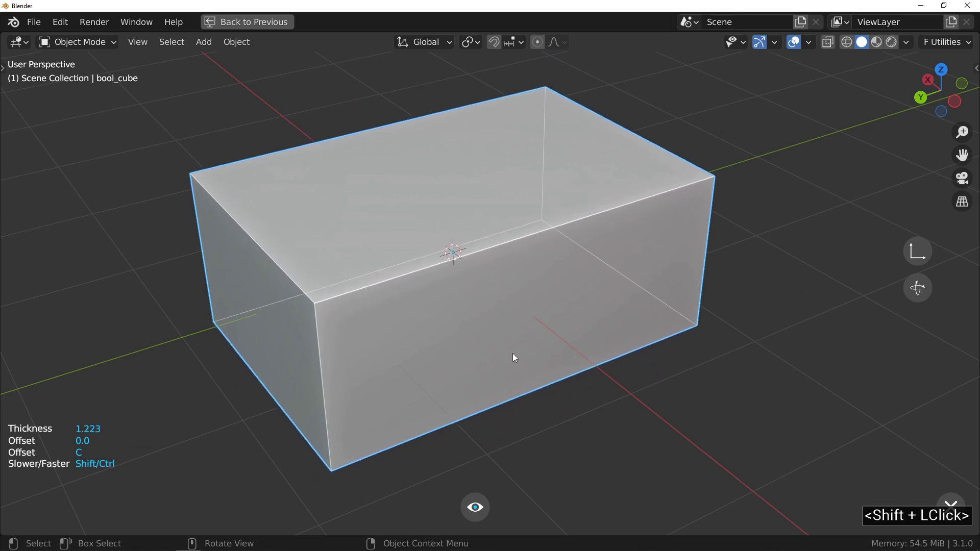
left_click(517, 359)
left_click(616, 357)
Add a First bevel with 10 segments to round the box's vertical corners and validate it.
left_click(481, 344)
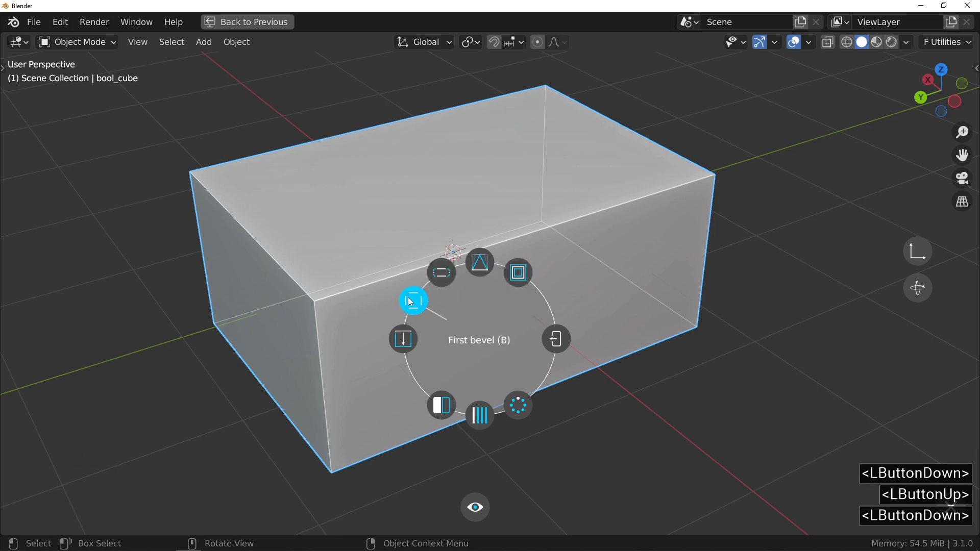
left_click(410, 303)
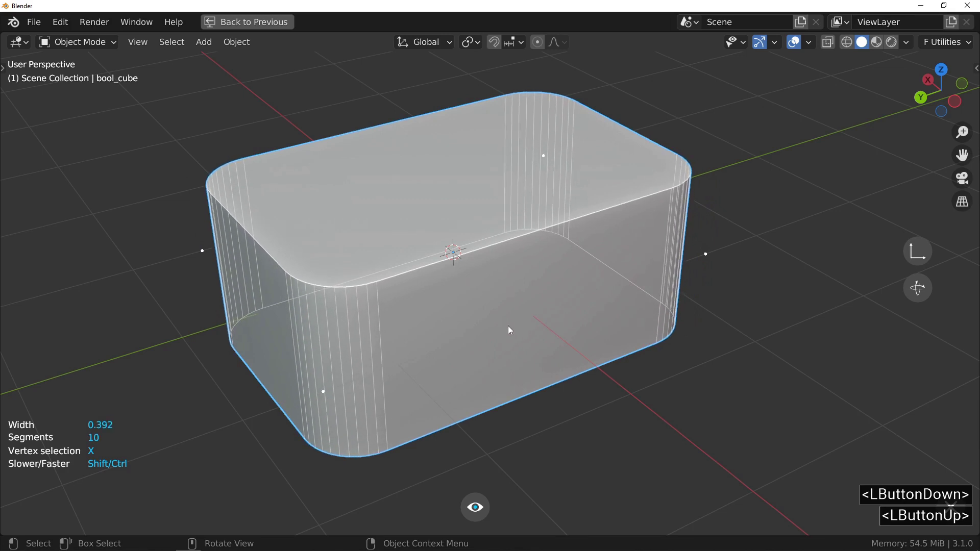
left_click(517, 331)
left_click(652, 335)
middle_click(383, 297)
middle_click(395, 295)
left_click(413, 276)
left_click(405, 281)
key("f")
left_click(420, 364)
Cut a rectangular inset recess into the box's side with Fluent's Cut tool.
middle_click(352, 279)
middle_click(357, 264)
middle_click(367, 286)
key("f")
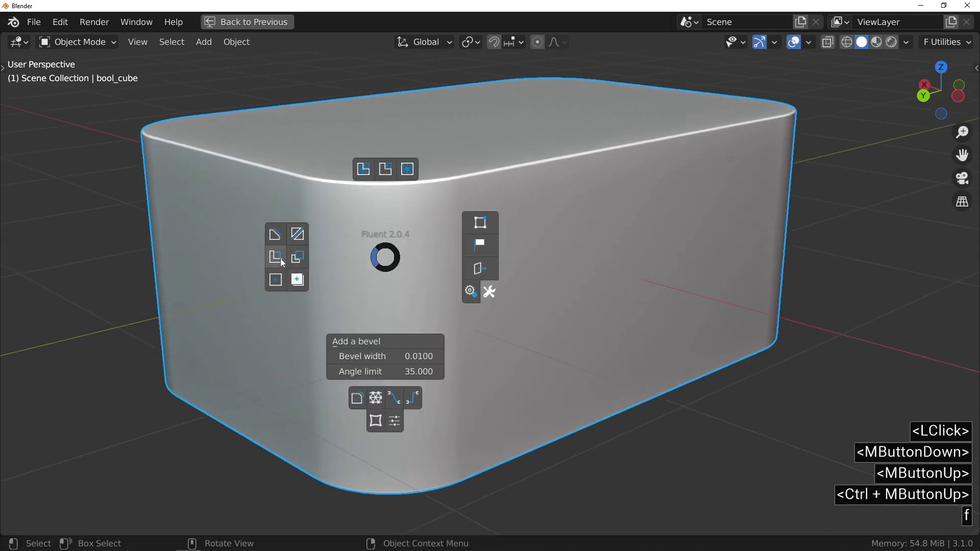
left_click(276, 260)
left_click(277, 259)
middle_click(431, 276)
middle_click(428, 292)
middle_click(389, 299)
right_click(477, 312)
middle_click(438, 312)
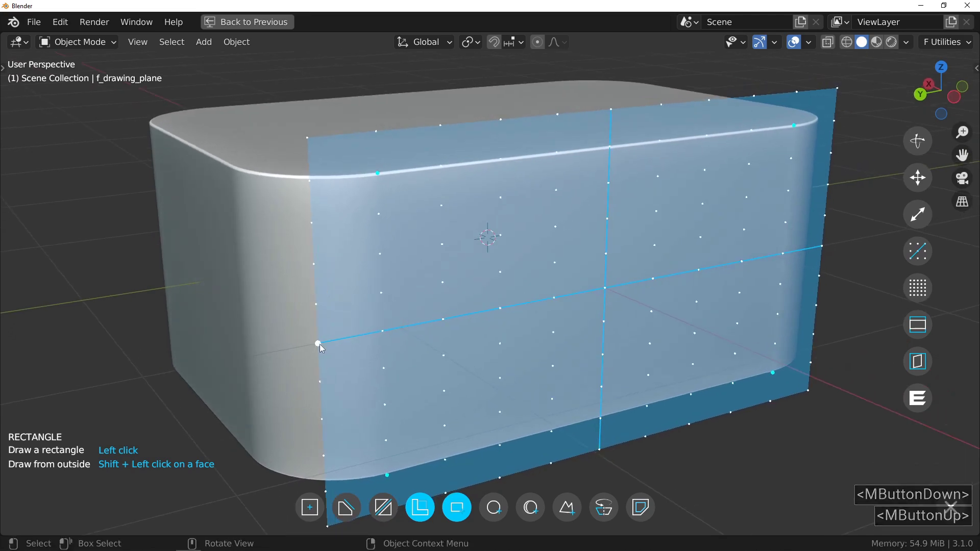
left_click(321, 345)
left_click(430, 231)
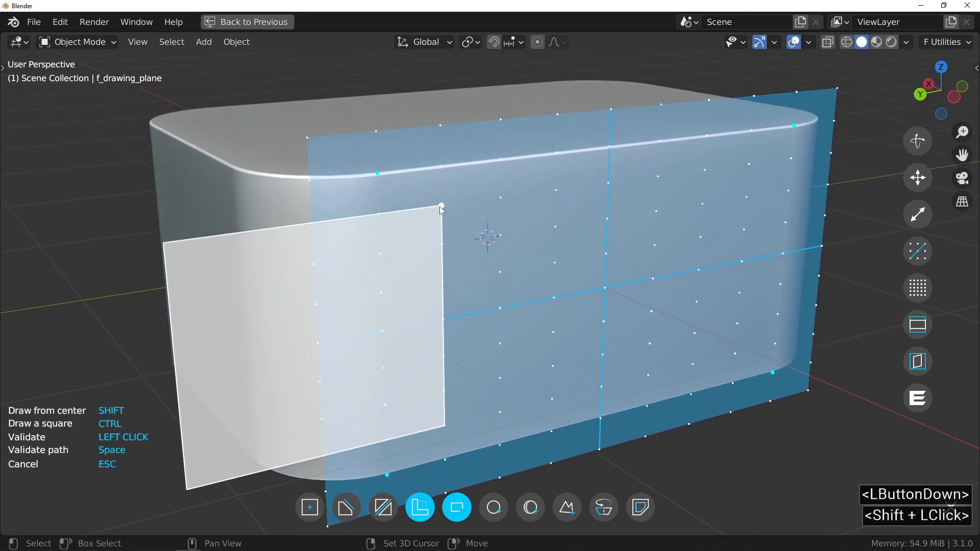
left_click(441, 207)
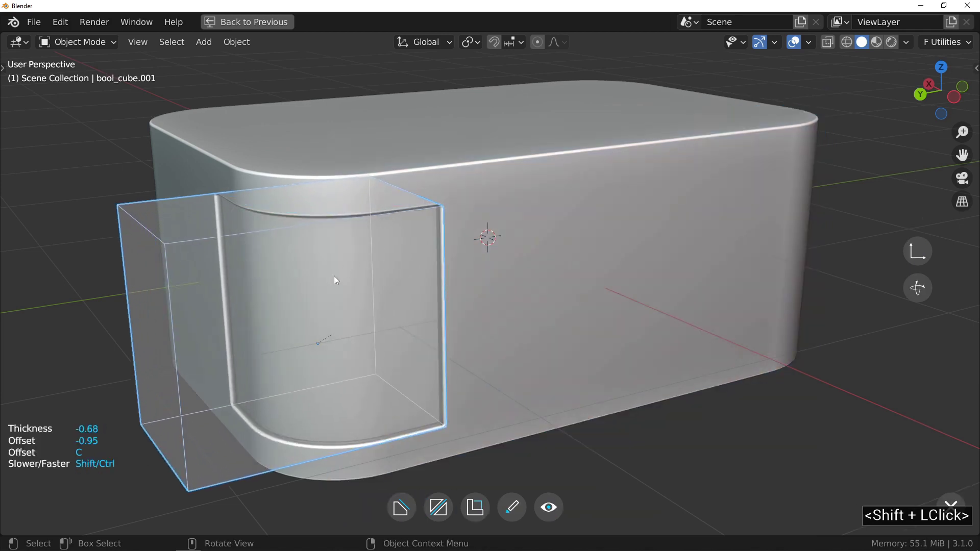
left_click(329, 282)
left_click(508, 287)
Add a First solidify to the cutter and set the rim thickness of the recess.
middle_click(389, 277)
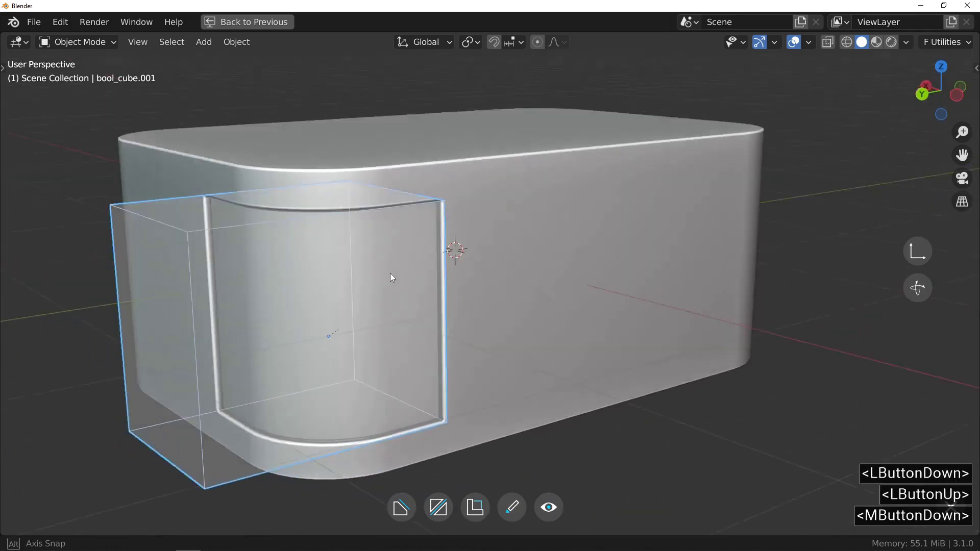
middle_click(420, 311)
left_click(444, 295)
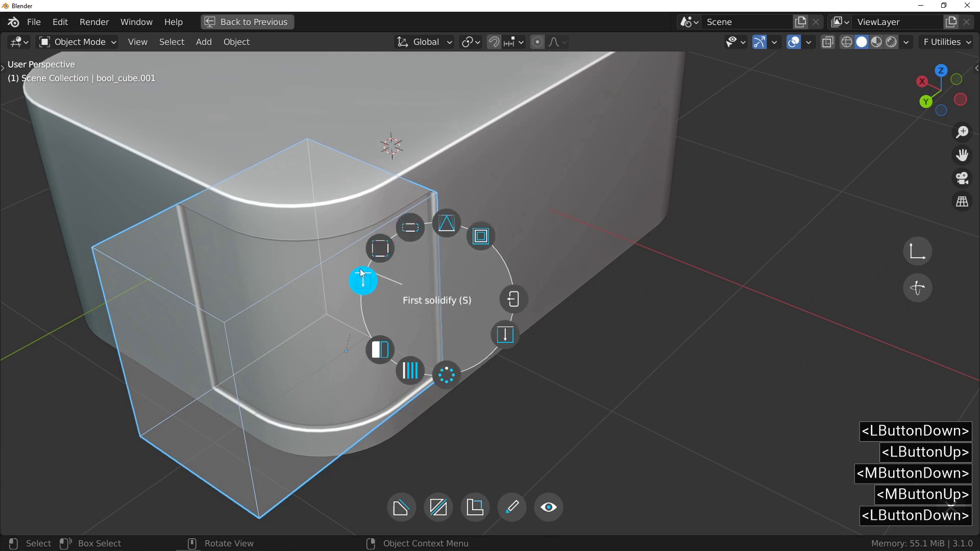
left_click(358, 276)
left_click(513, 272)
middle_click(347, 264)
middle_click(338, 233)
left_click(475, 225)
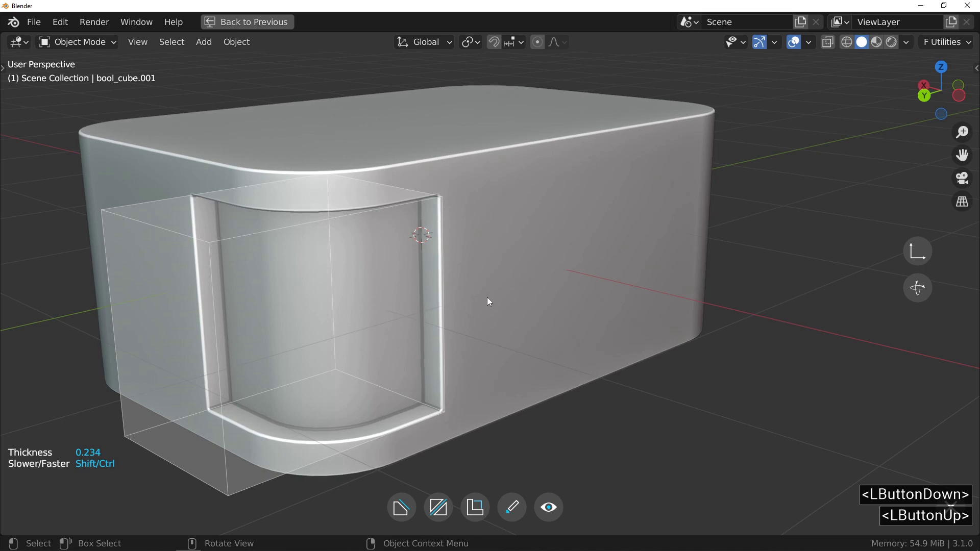
left_click(492, 300)
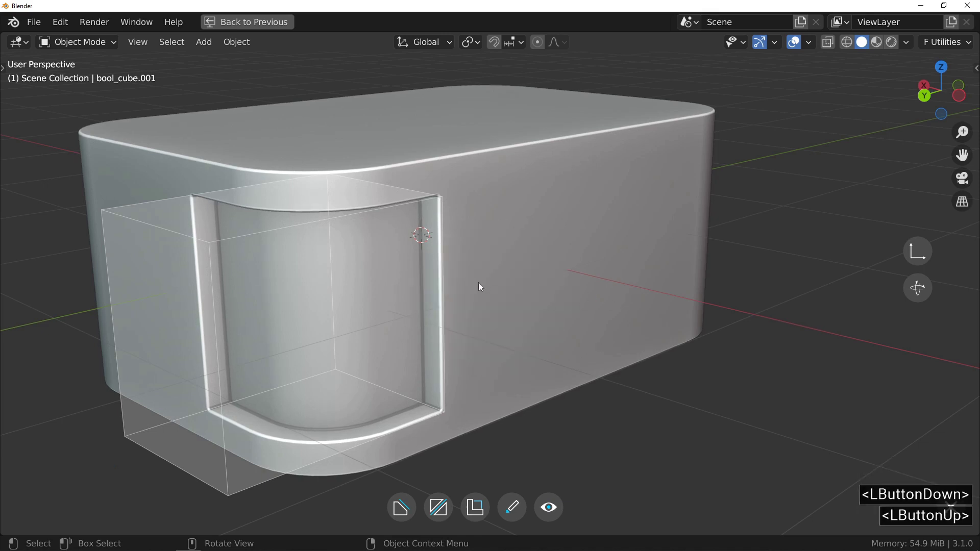
Add a Mirror to the cutter so the cut repeats on the opposite side.
left_click(471, 279)
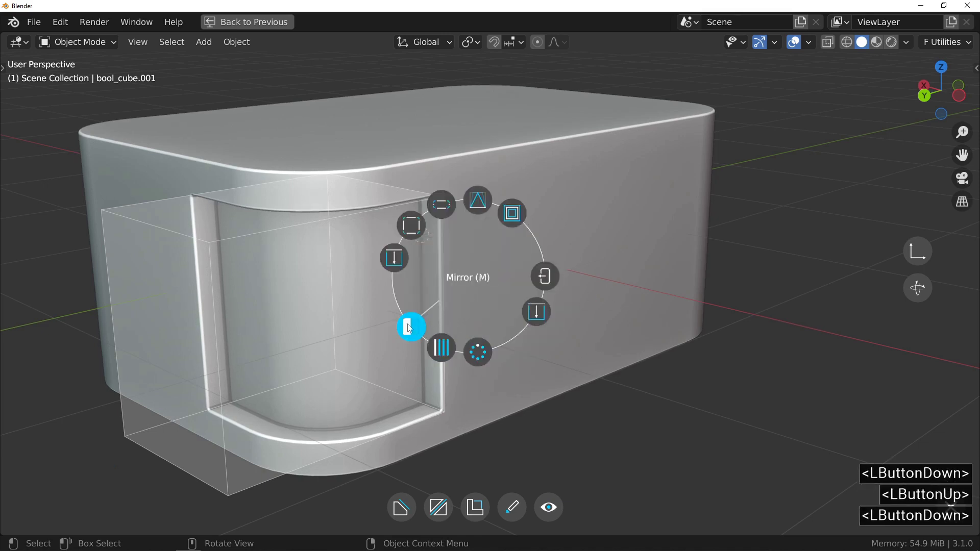
left_click(408, 331)
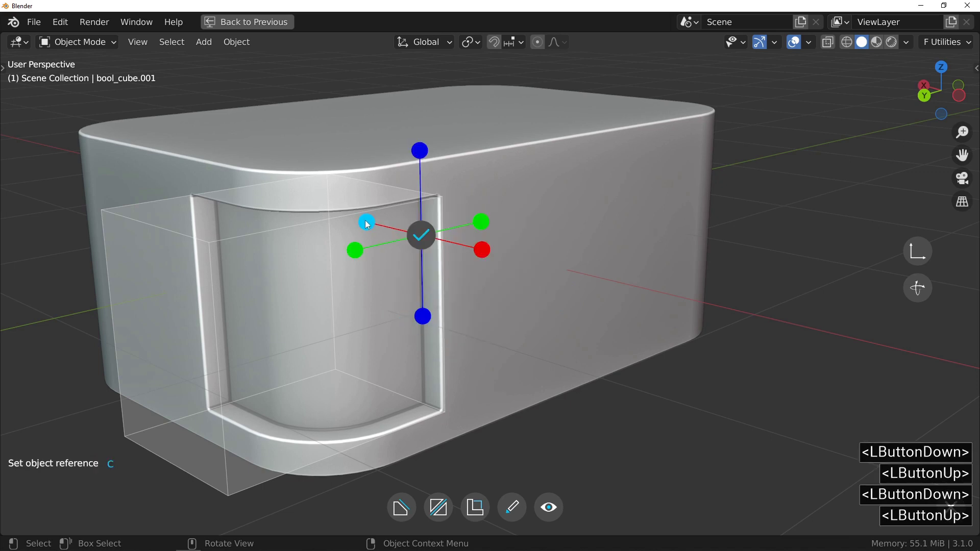
left_click(367, 223)
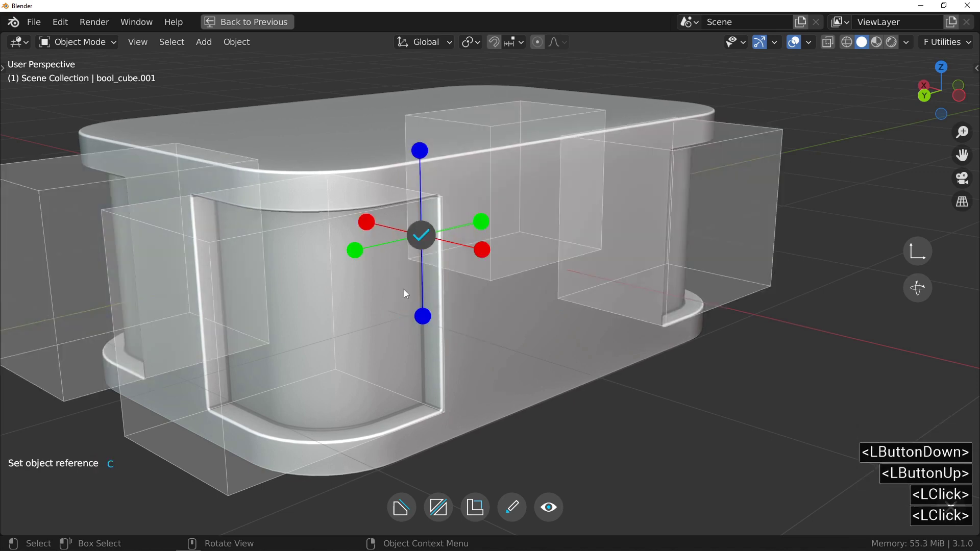
Confirm the mirrored cuts on the box and reopen the Fluent menu.
left_click(429, 237)
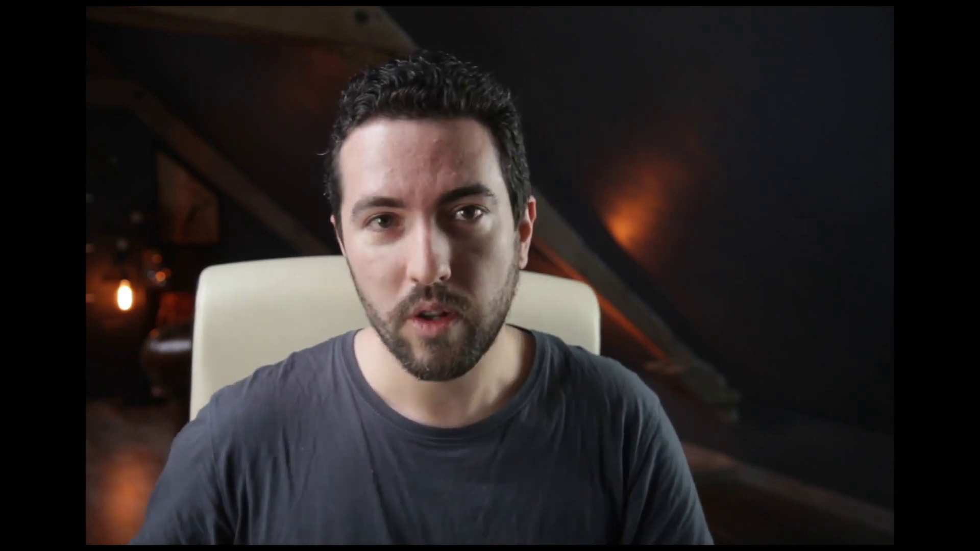
key("f")
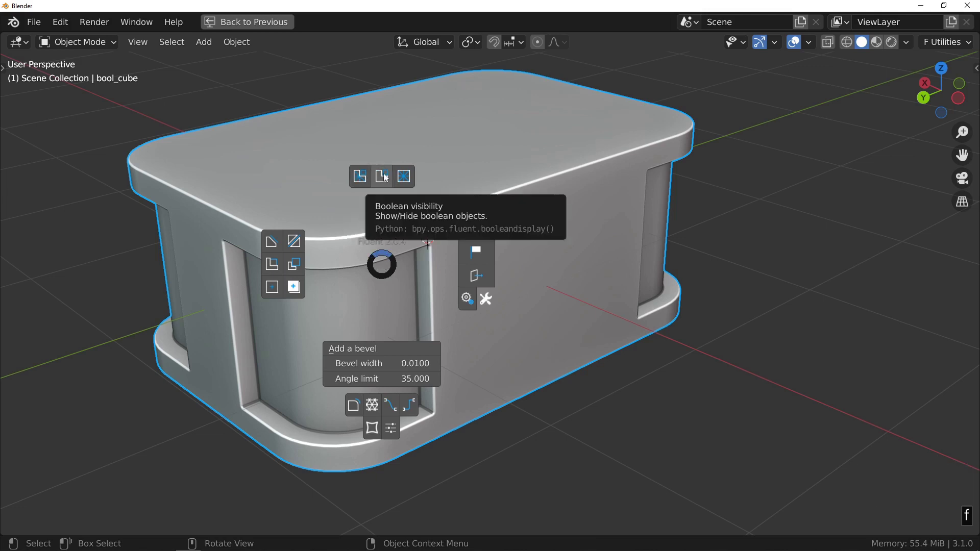
Show the cutters and choose a Diamond grid cutter from Fluent's patterns.
left_click(386, 177)
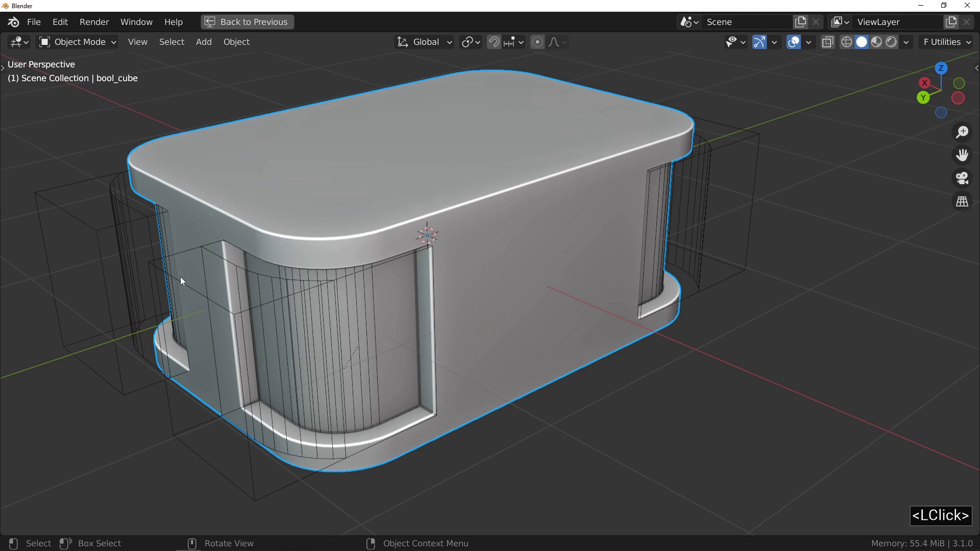
left_click(170, 261)
middle_click(291, 249)
scroll("down", 3)
key("f")
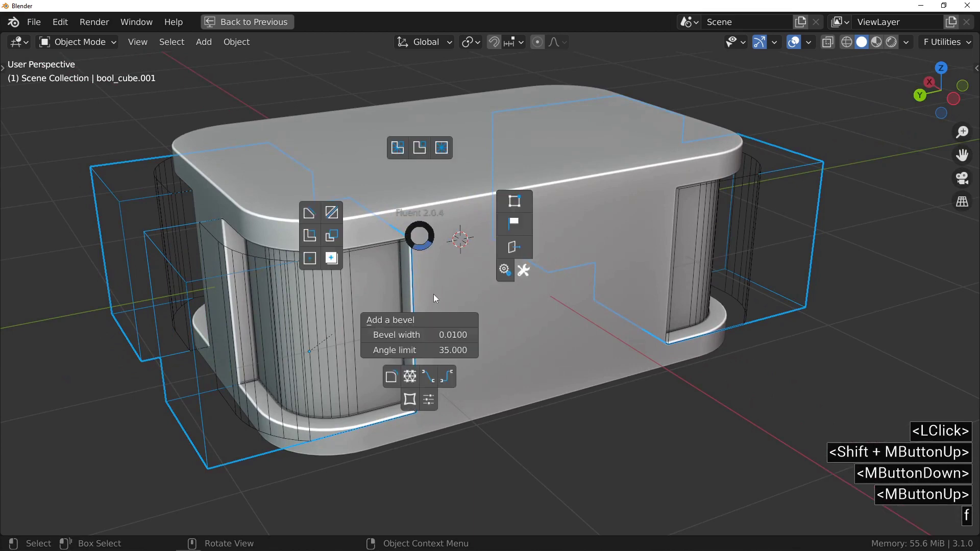
left_click(413, 378)
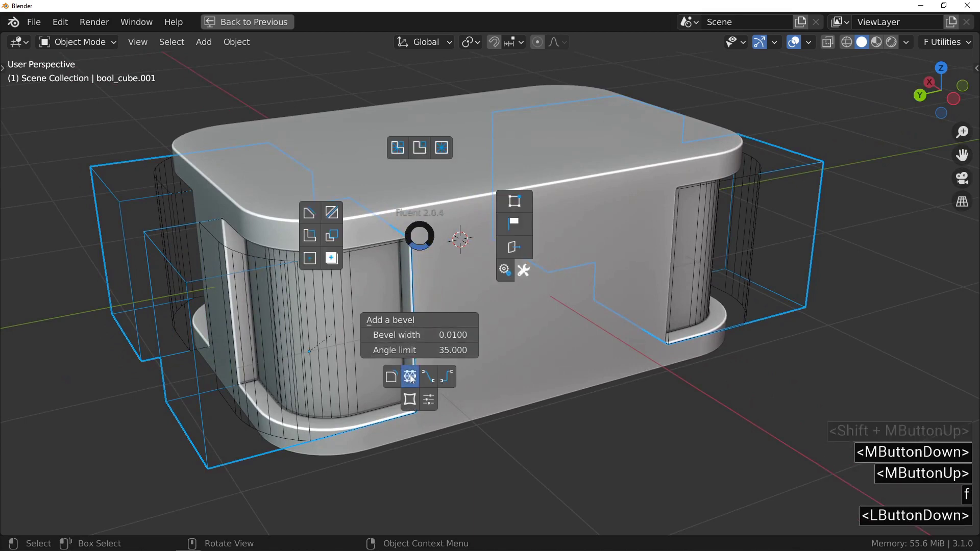
left_click(413, 379)
left_click(400, 228)
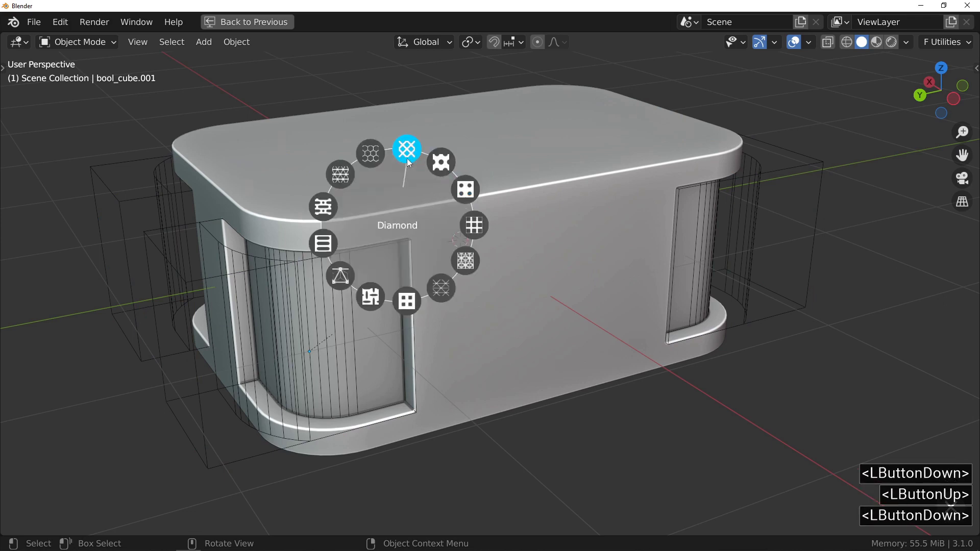
left_click(407, 157)
Place diamond grid cutters over each inset cut and enlarge them to cover the openings.
left_click(423, 253)
left_click(467, 322)
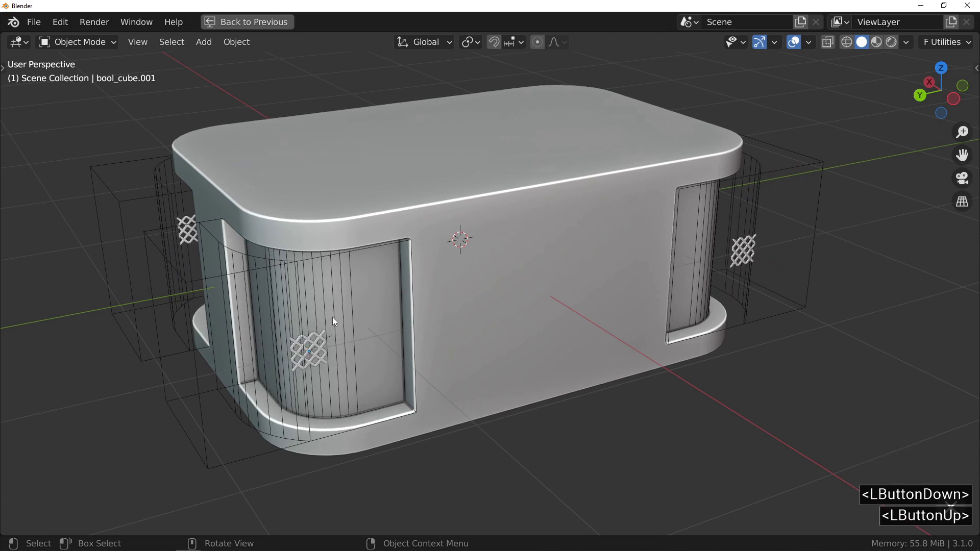
left_click(331, 321)
left_click(442, 316)
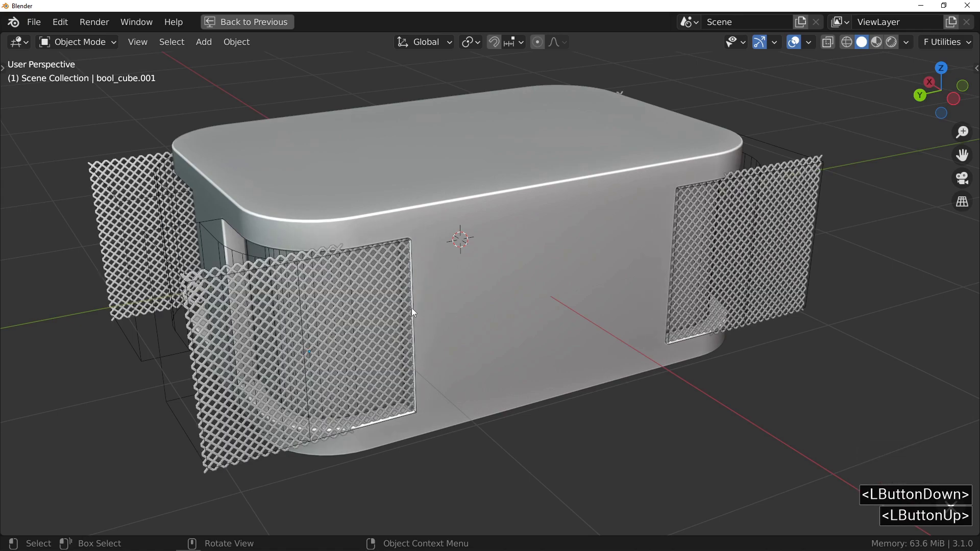
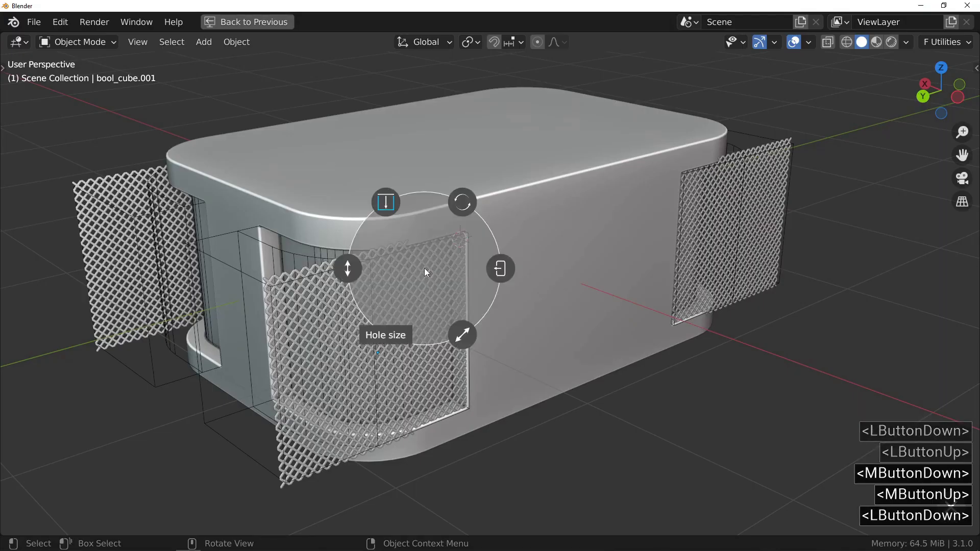
Set the hole size of the diamond grid openings on the cutters.
left_click(524, 271)
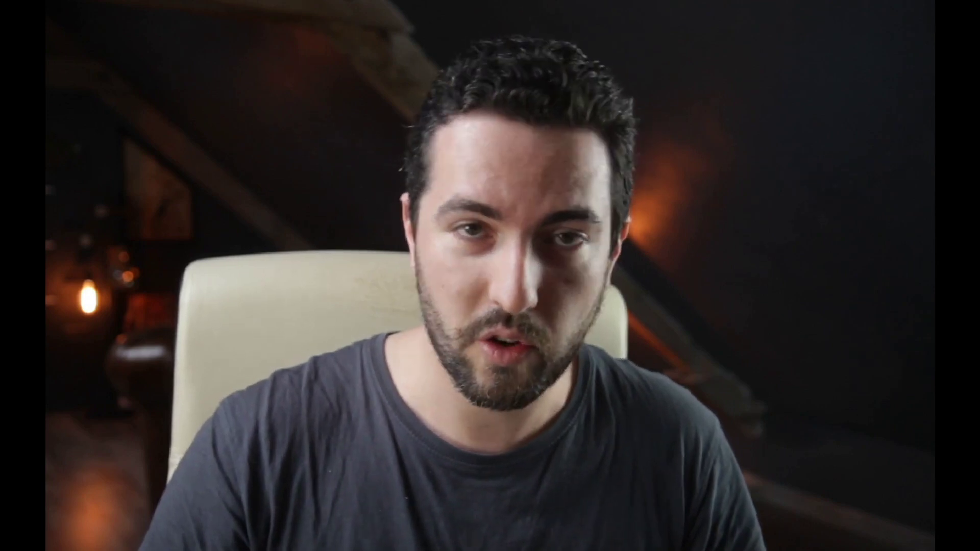
Select the Grid_Diamond cutter and bring up its Add Modifier list.
left_click(827, 271)
left_click(822, 265)
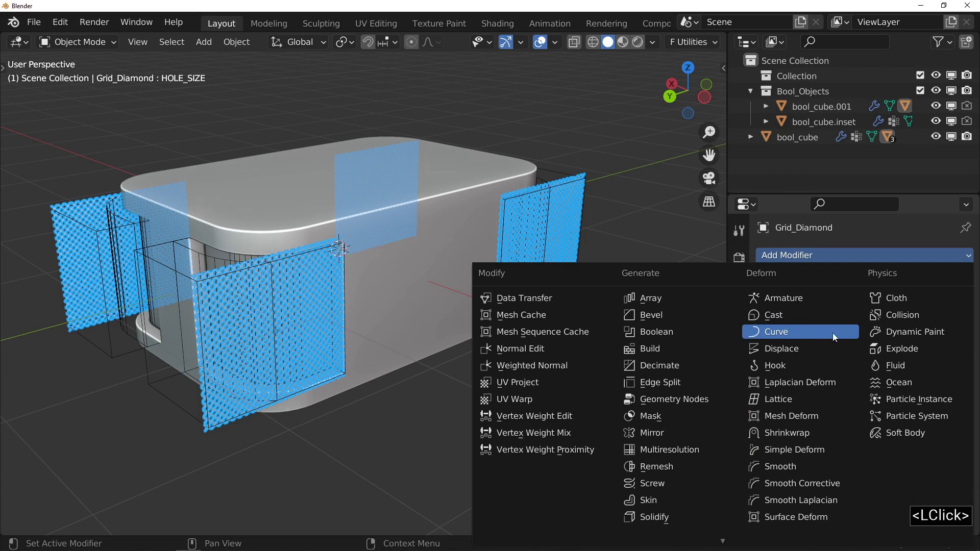
Add a Curve deform modifier to the Grid_Diamond stack and expand its settings.
left_click(834, 338)
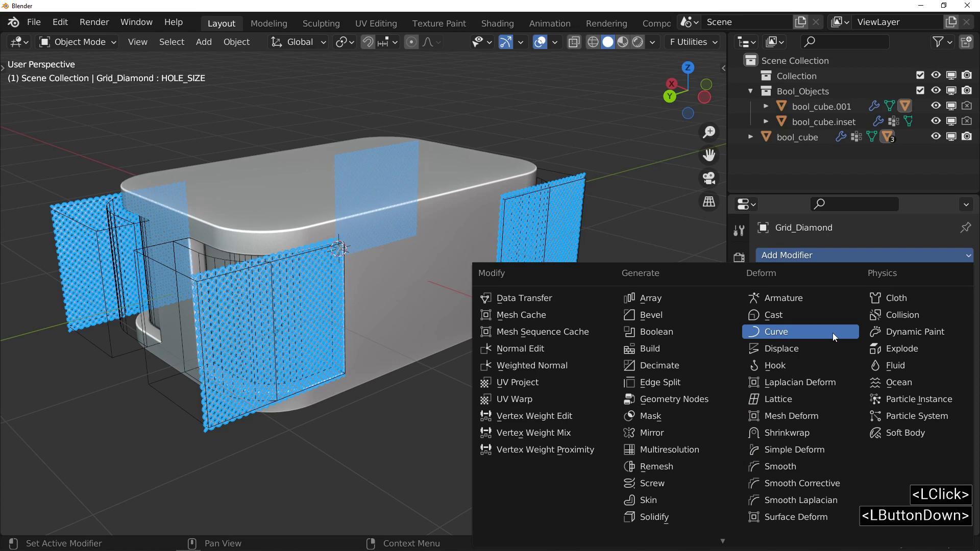
left_click(834, 339)
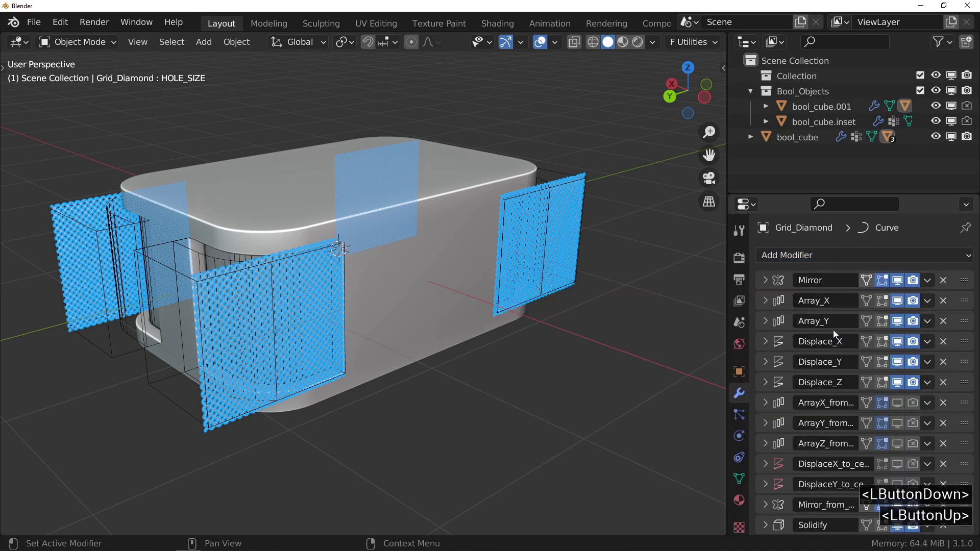
scroll("down", 3)
scroll("down", 3)
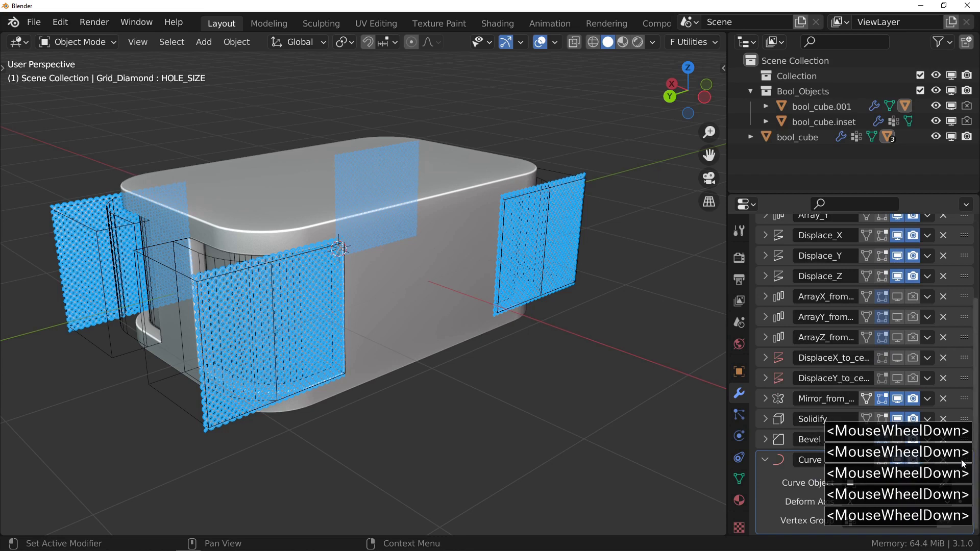
left_click(962, 465)
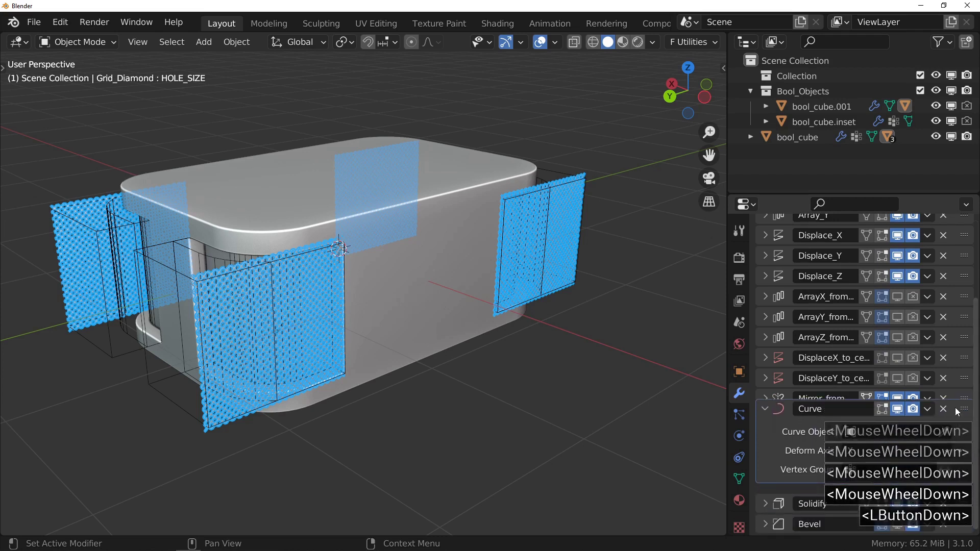
Add a Bezier curve, enter Edit Mode and reveal the curve toolbar.
left_click(955, 398)
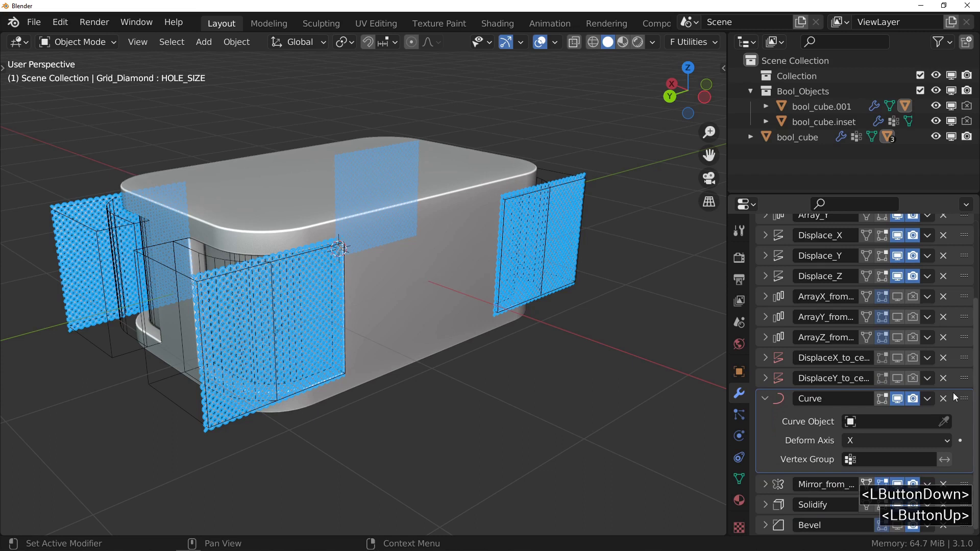
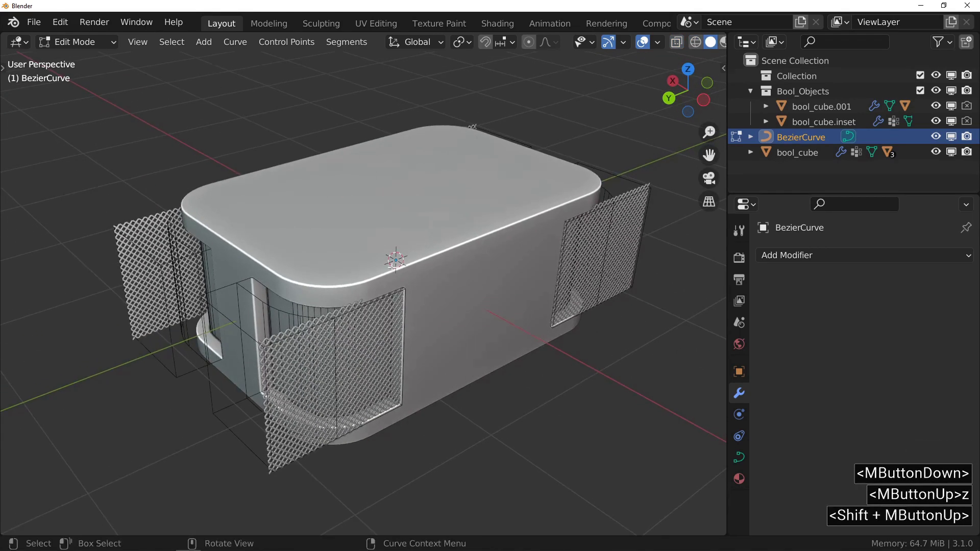
key("t")
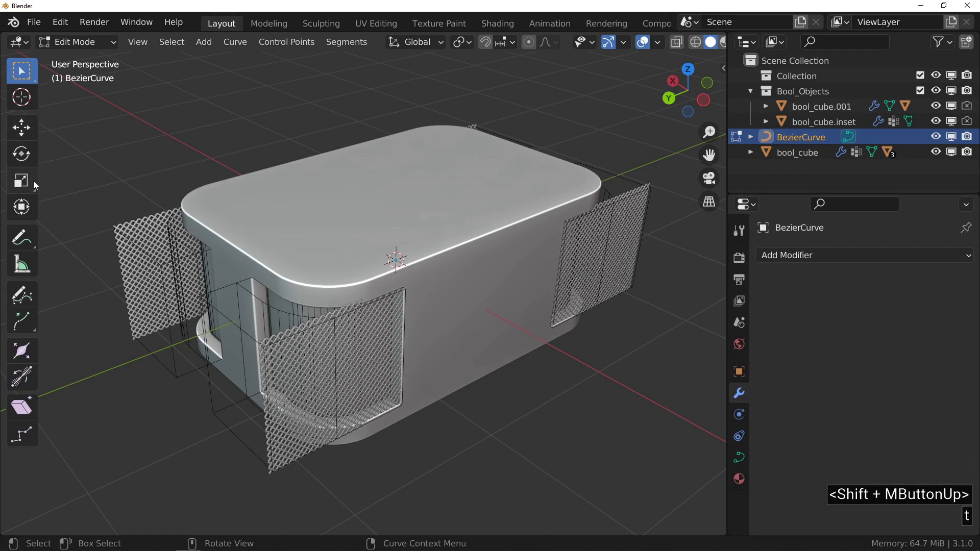
Activate the freehand Draw tool for the Bezier curve.
left_click(23, 300)
left_click(21, 298)
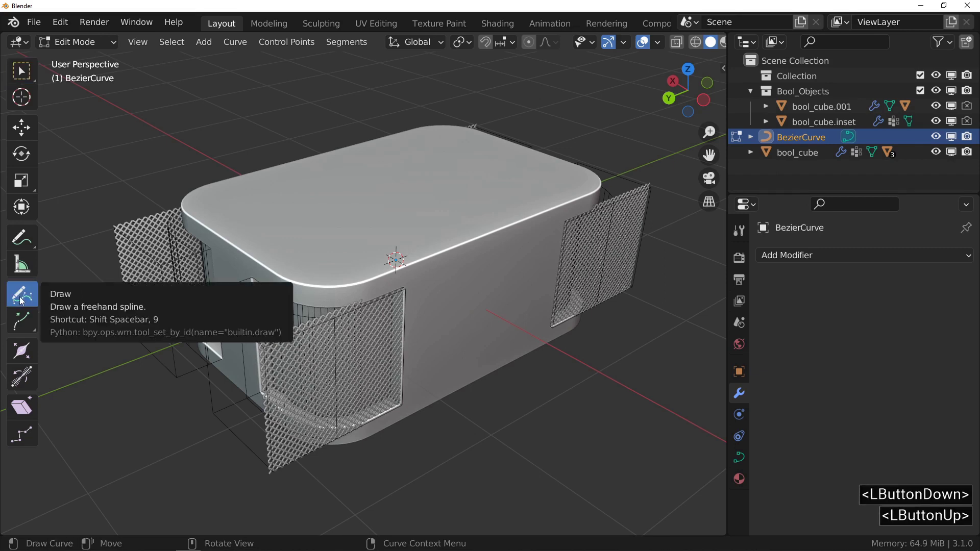
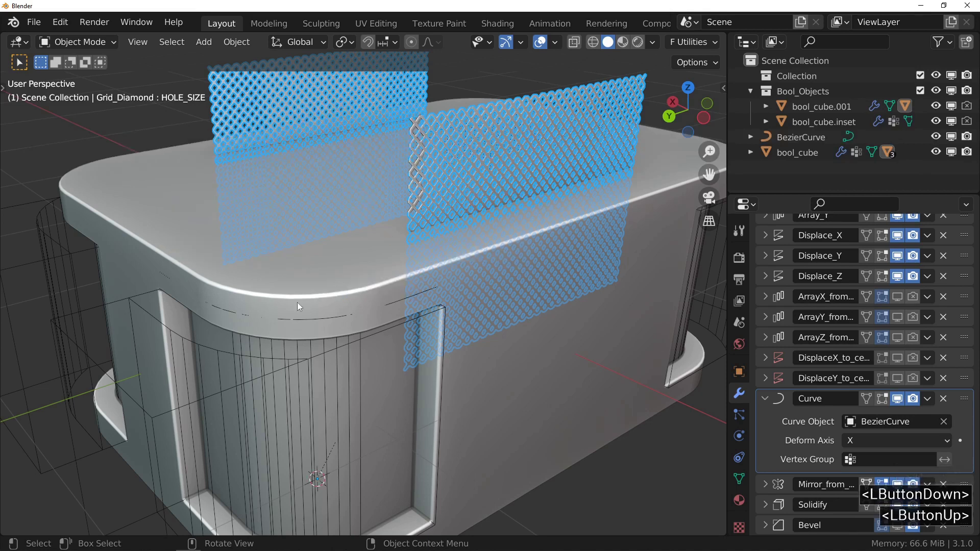
Select the BezierCurve and bring up its Set Origin options.
double_click(292, 324)
double_click(293, 323)
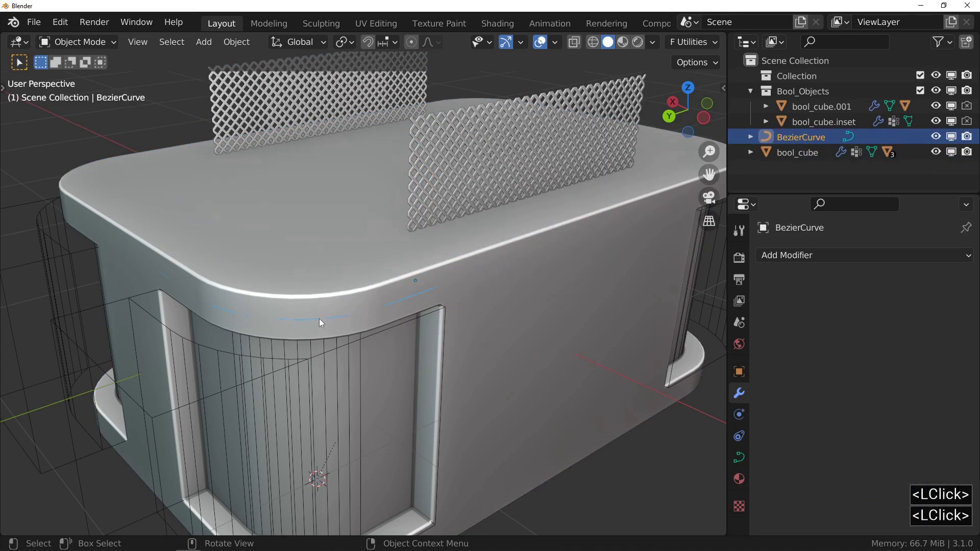
right_click(319, 319)
right_click(319, 319)
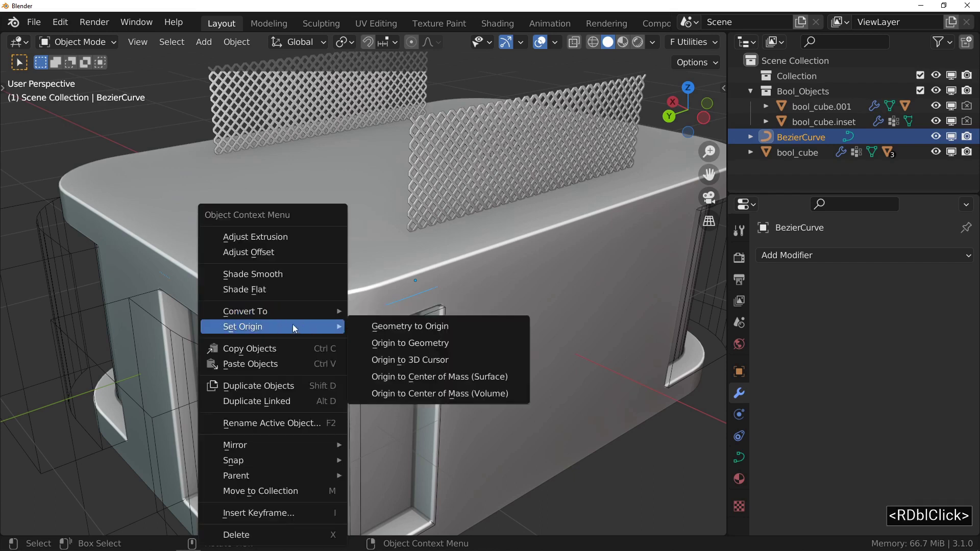
double_click(416, 364)
middle_click(358, 291)
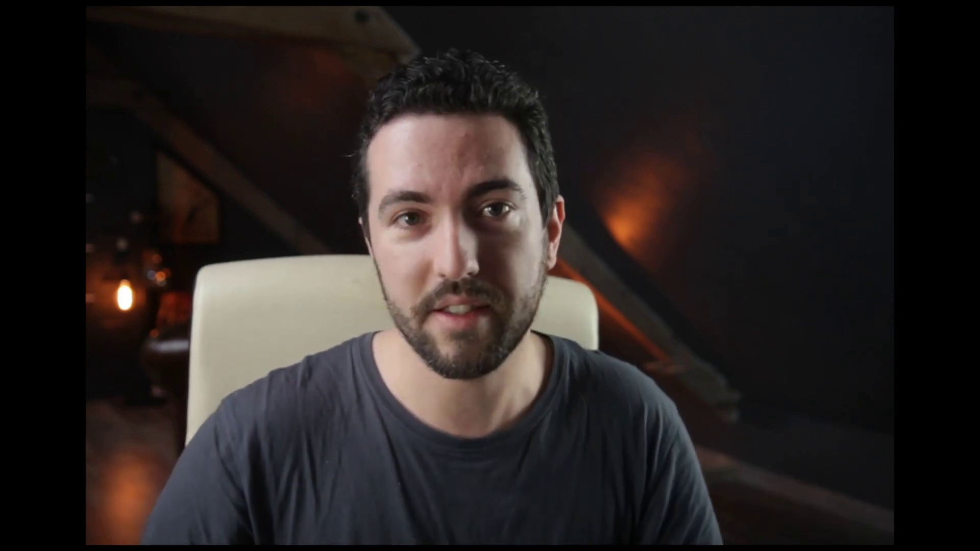
scroll("down", 3)
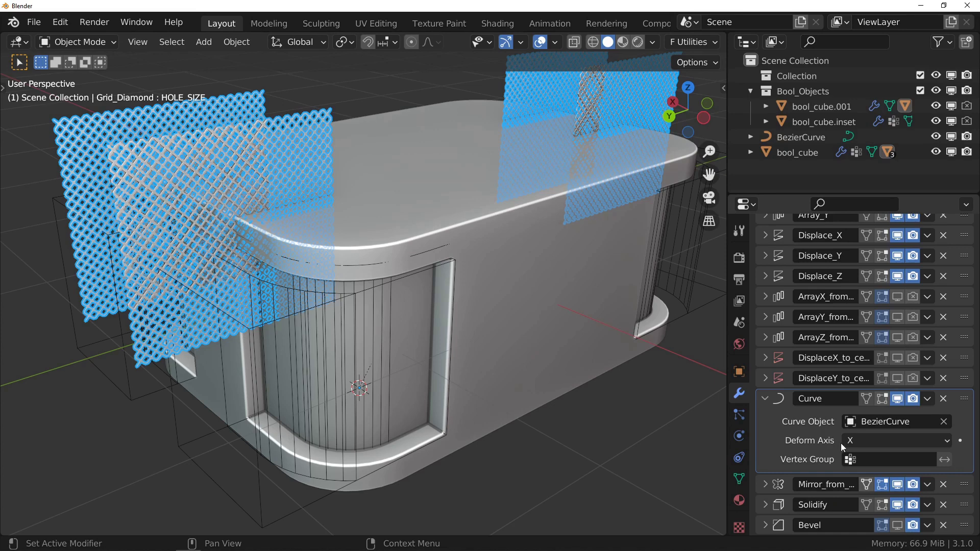
key("g")
key("x")
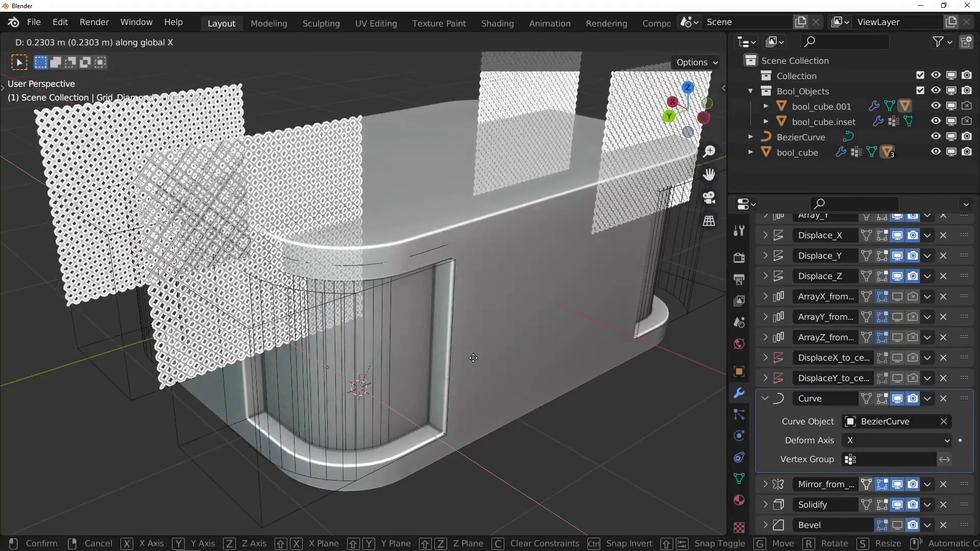
right_click(474, 359)
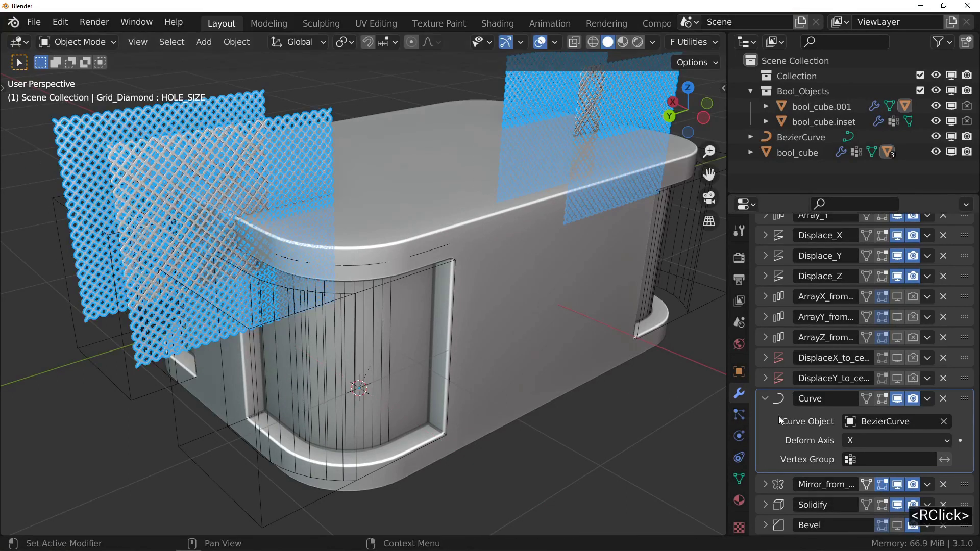
left_click(859, 442)
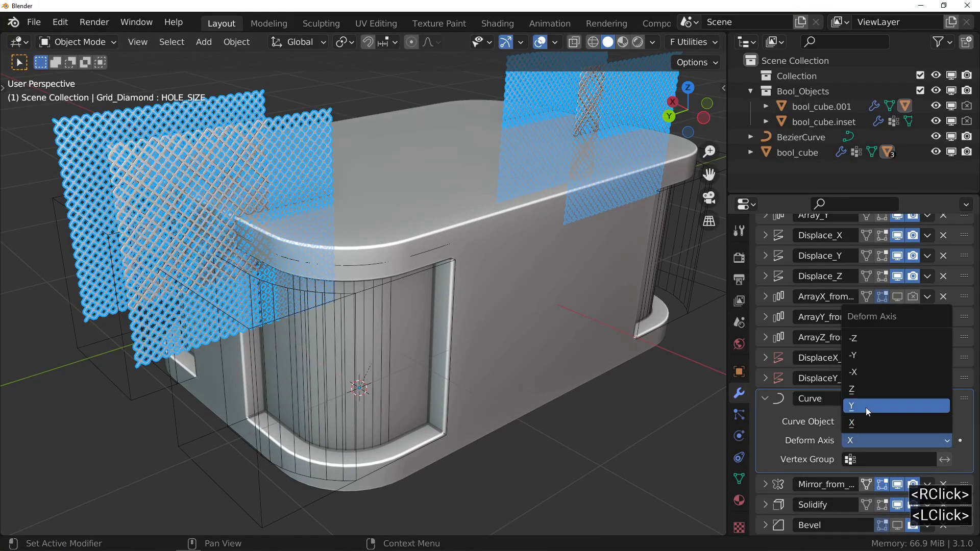
left_click(867, 409)
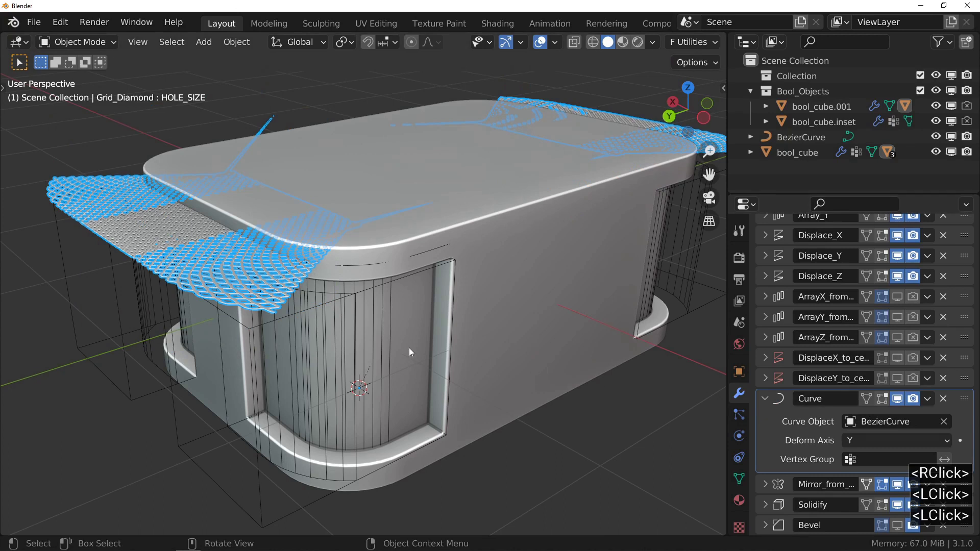
key("g")
key("y")
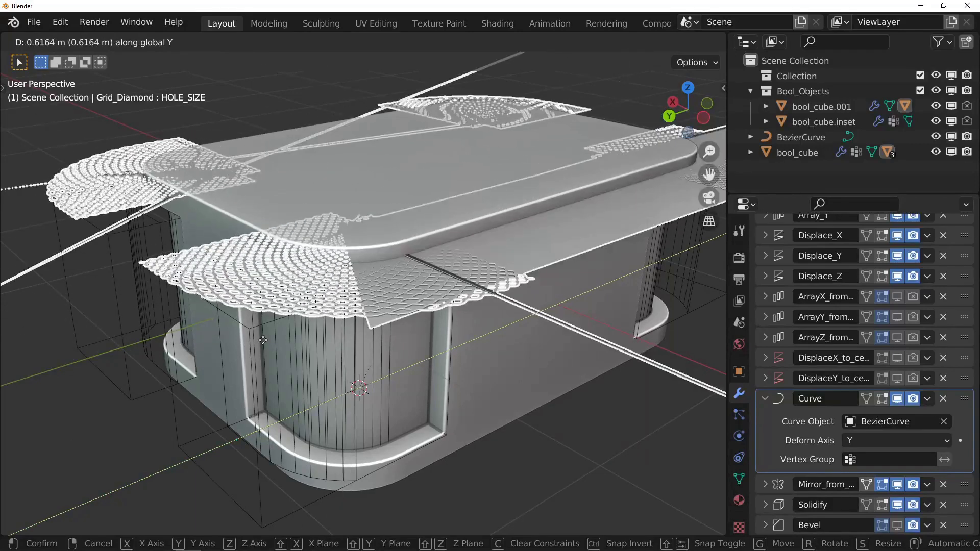
right_click(264, 346)
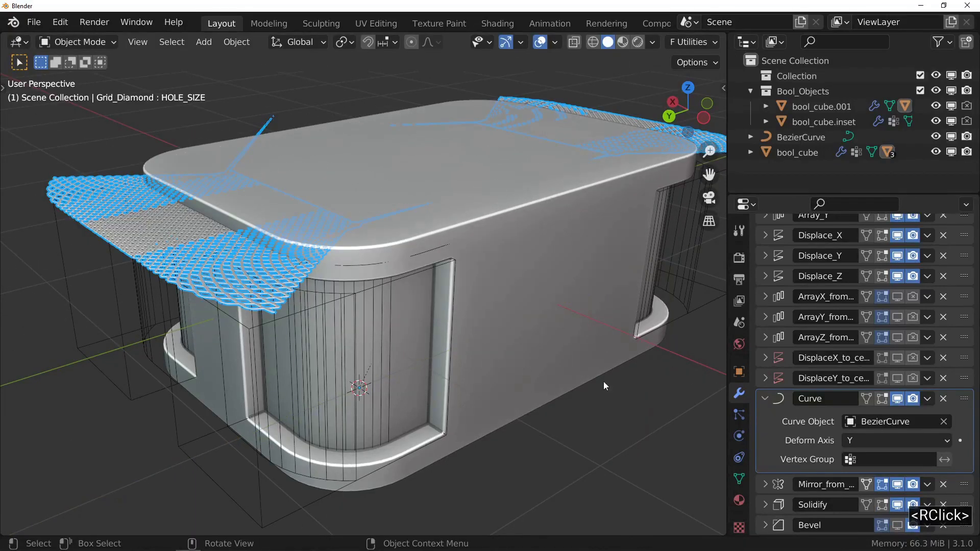
Rotate the Grid_Diamond cutter 90° so it stands upright.
left_click(867, 448)
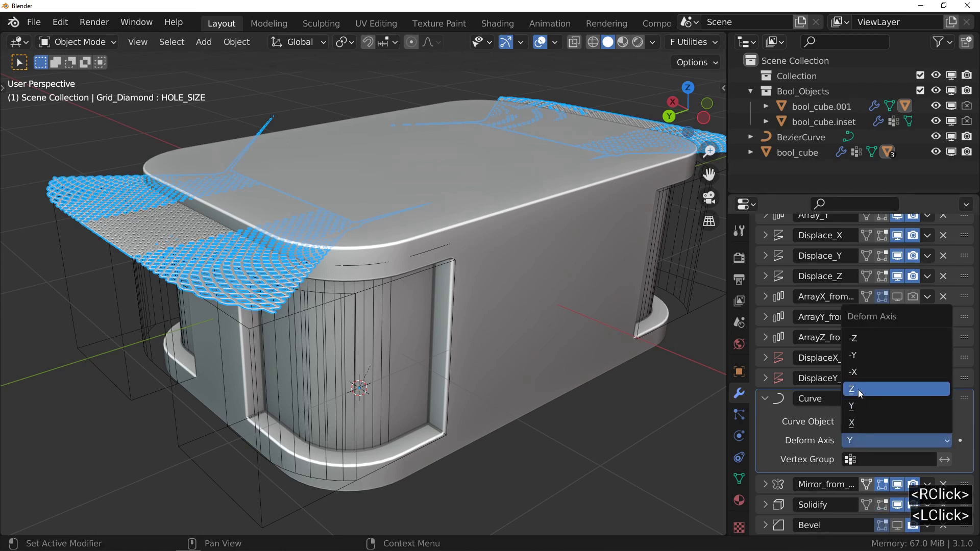
left_click(859, 396)
left_click(860, 395)
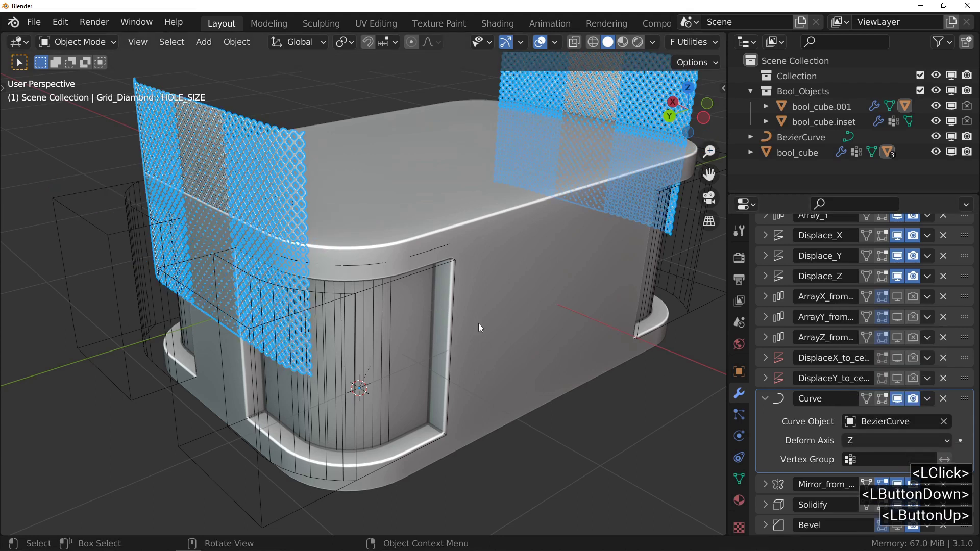
Raise the upright grid along Z until its grilles wrap the box's rounded side.
key("g")
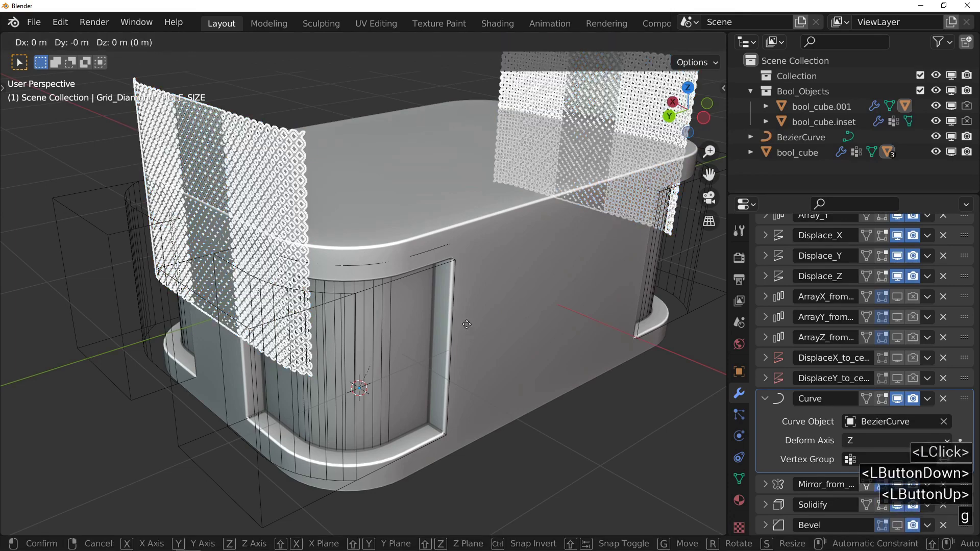
key("z")
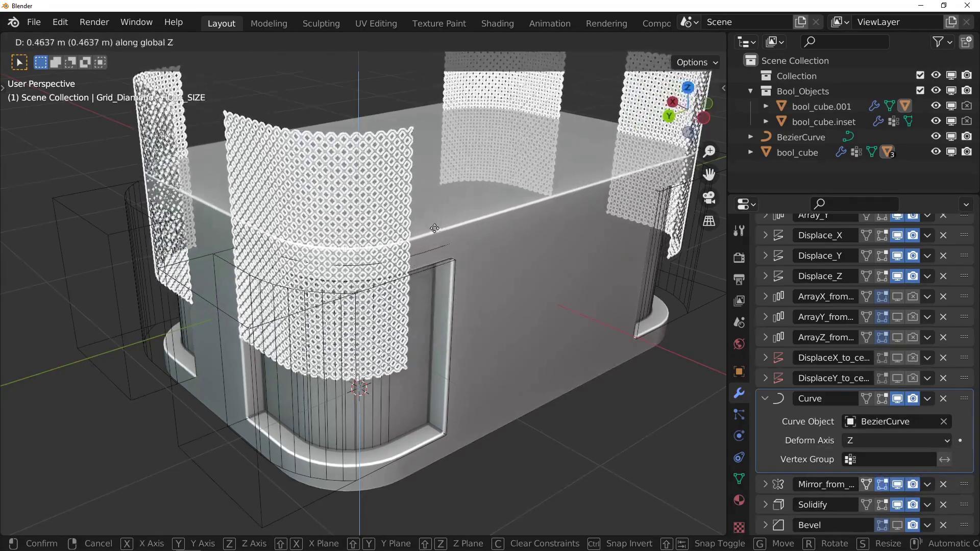
left_click(439, 239)
middle_click(338, 252)
middle_click(382, 242)
middle_click(393, 249)
key("g")
key("z")
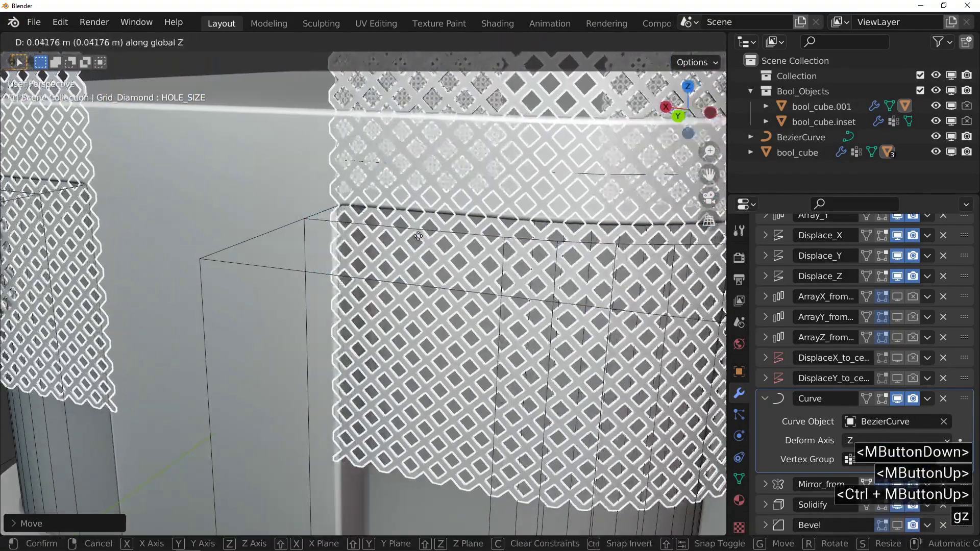
left_click(421, 247)
Start shifting the grid cutter along Y toward the curved cut.
middle_click(307, 235)
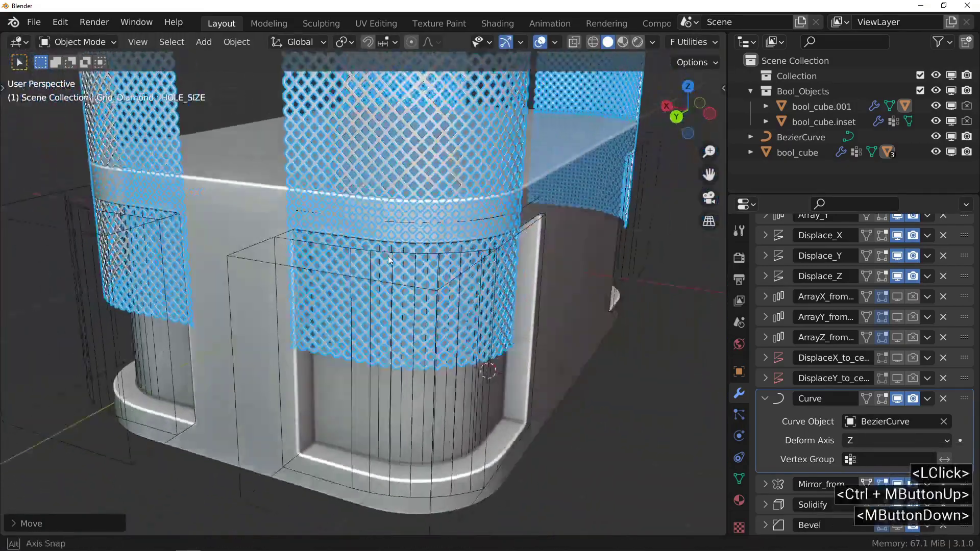
key("g")
key("y")
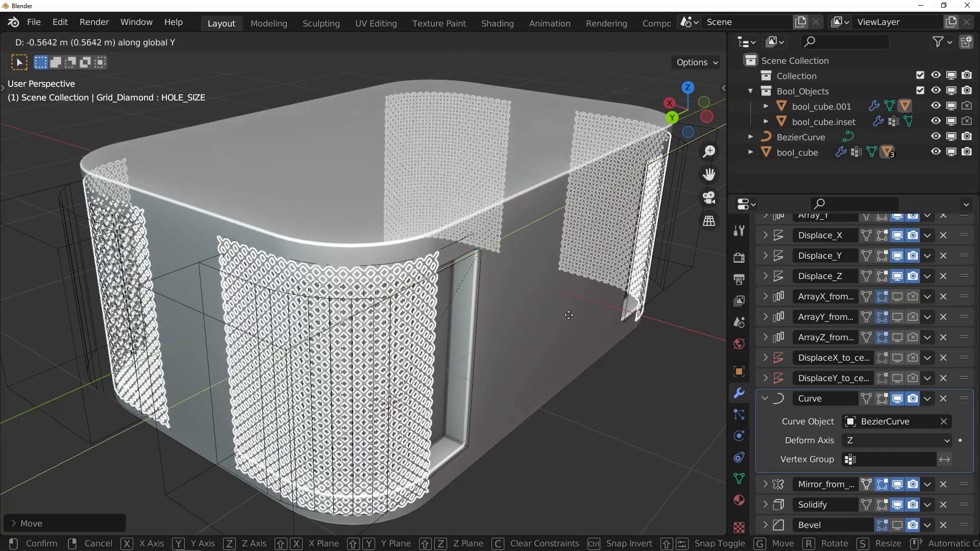
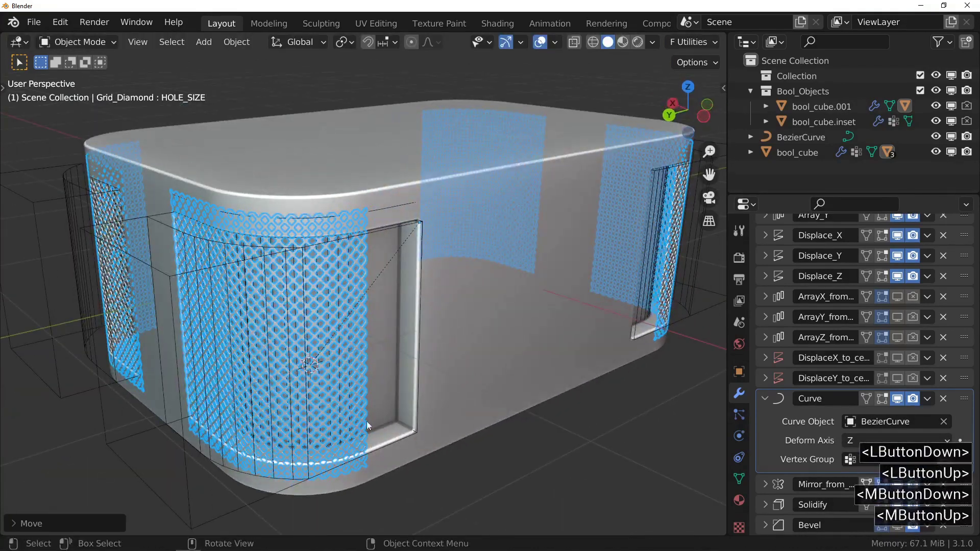
Raise the Array_X count to 26 to widen the grid with more columns.
scroll("up", 3)
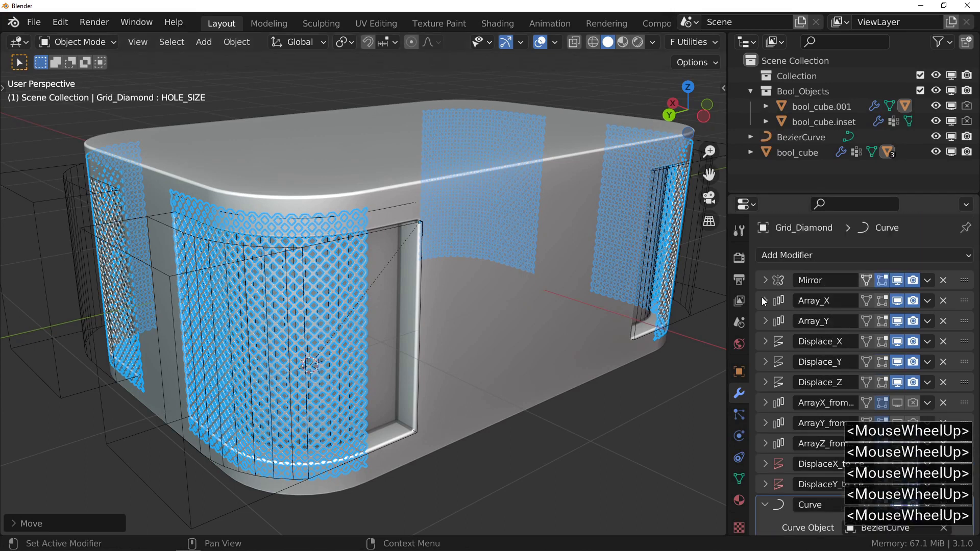
left_click(765, 307)
left_click(777, 308)
scroll("down", 3)
scroll("up", 3)
left_click(948, 286)
left_click(948, 286)
left_click(948, 286)
left_click(947, 287)
left_click(948, 286)
left_click(947, 286)
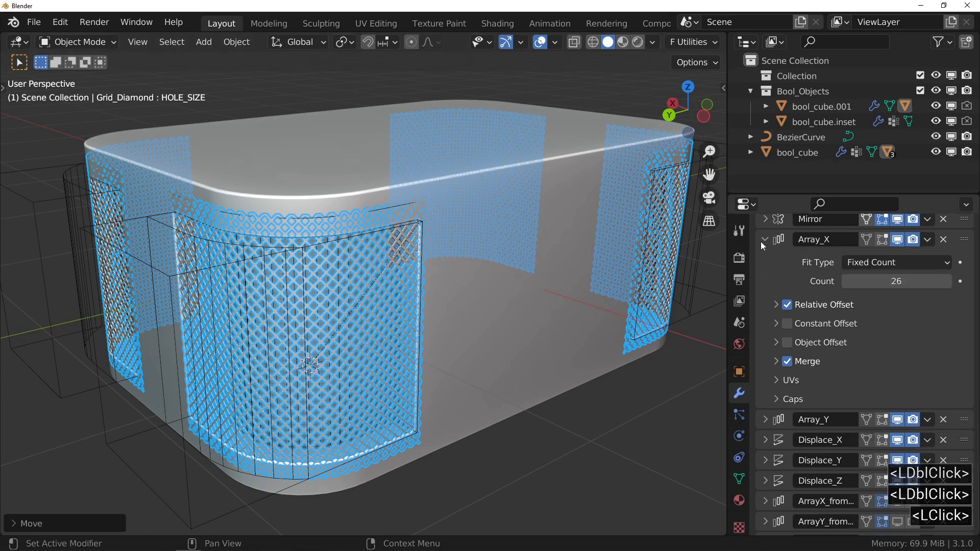
Lower the Array_Y count to 20, shortening the grilles by two rows.
double_click(762, 248)
left_click(764, 266)
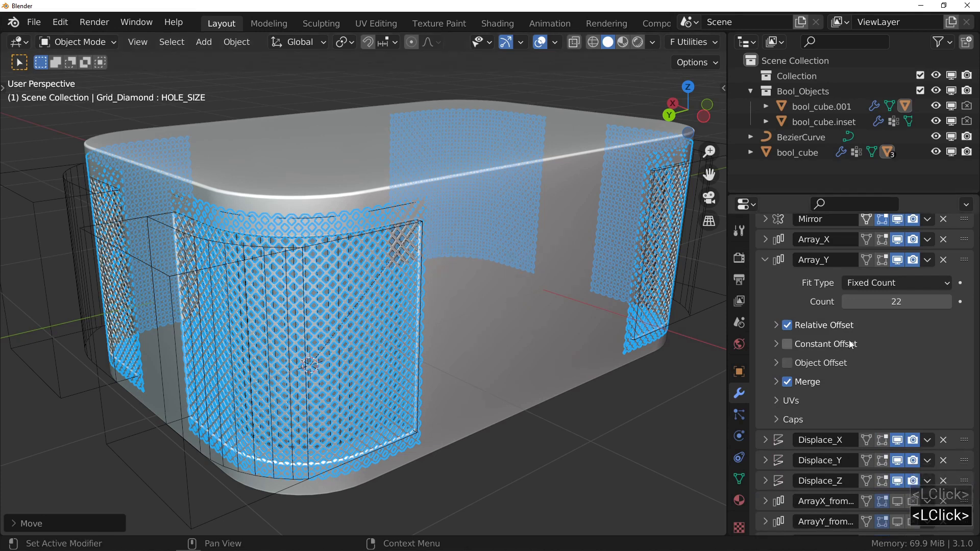
left_click(847, 306)
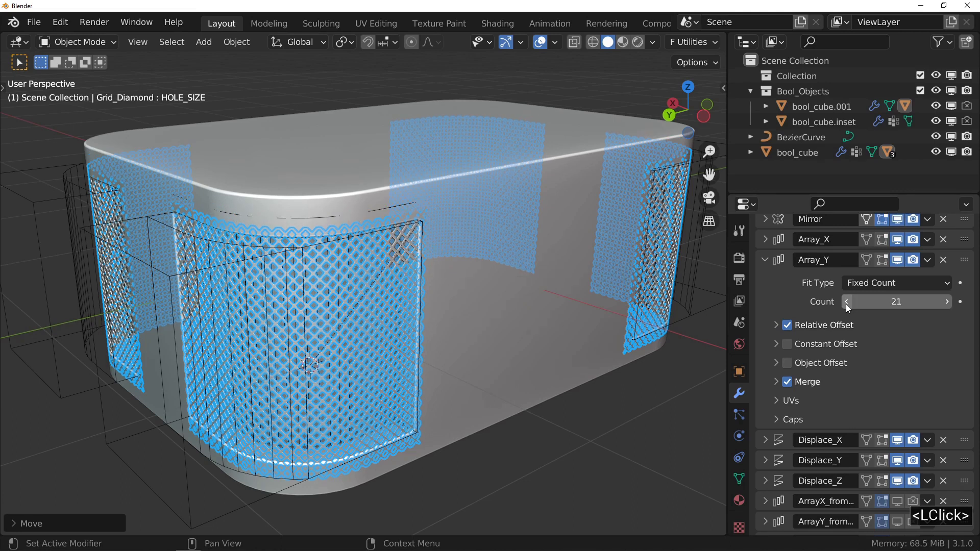
left_click(847, 310)
Begin moving the resized grid cutter along Y over the curved cut.
middle_click(268, 288)
middle_click(276, 283)
key("g")
key("z")
key("y")
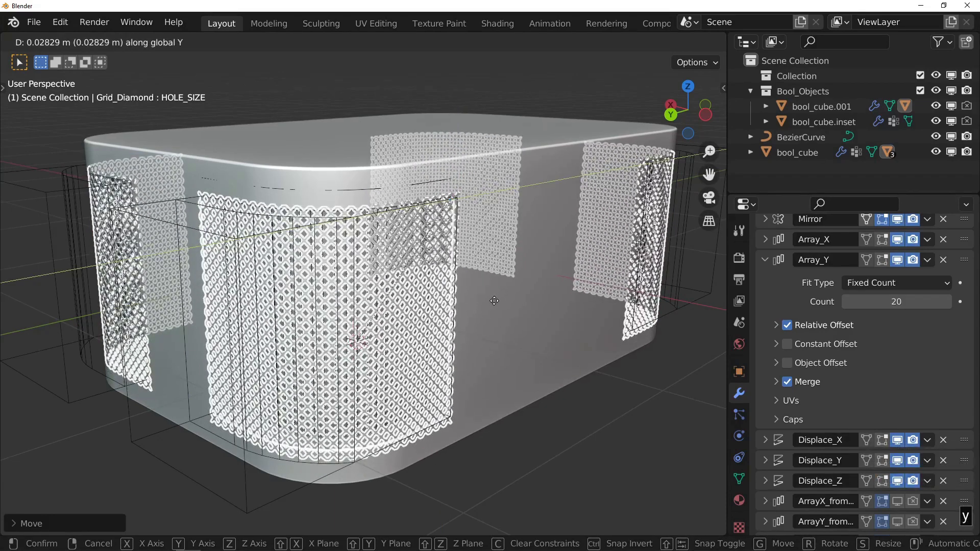
Confirm the grid's Y position so its front panel spans the curved inset cut.
left_click(496, 305)
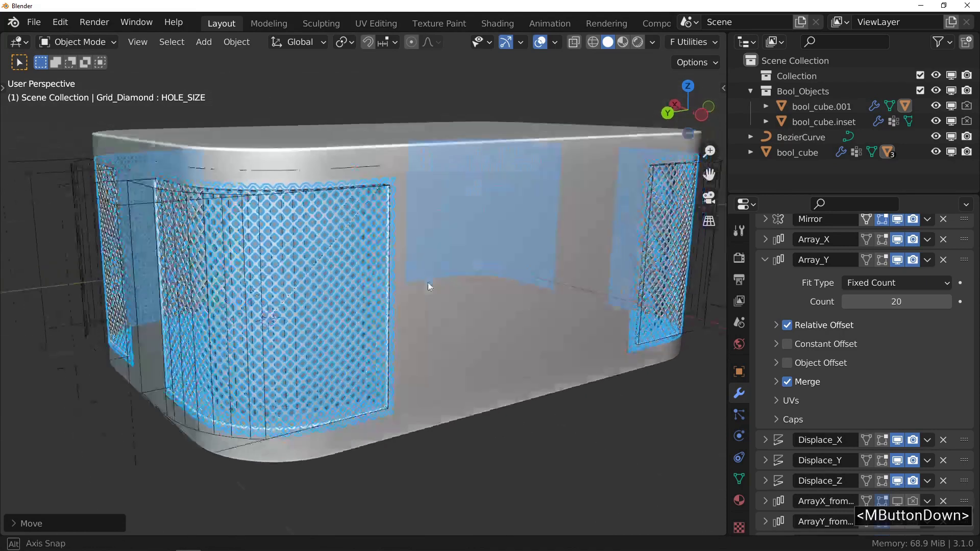
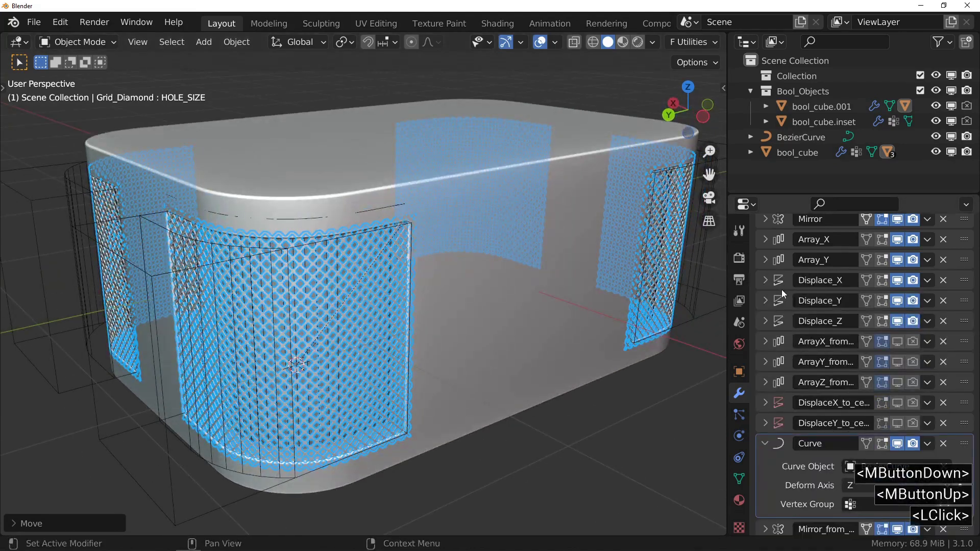
left_click(764, 319)
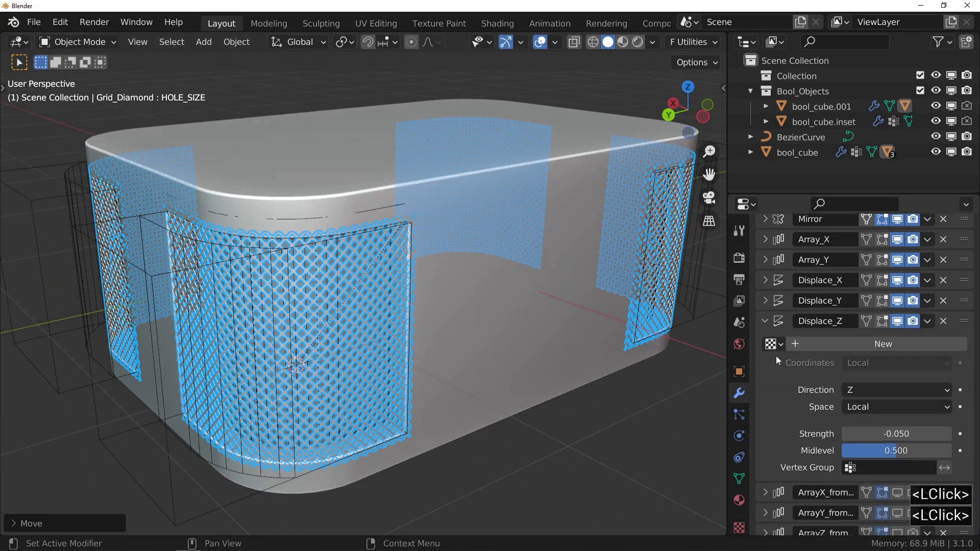
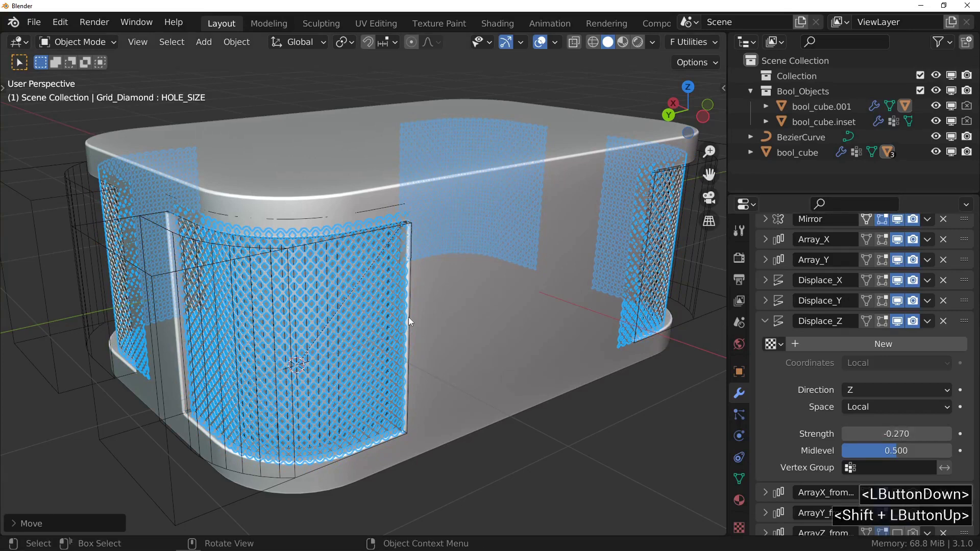
middle_click(297, 270)
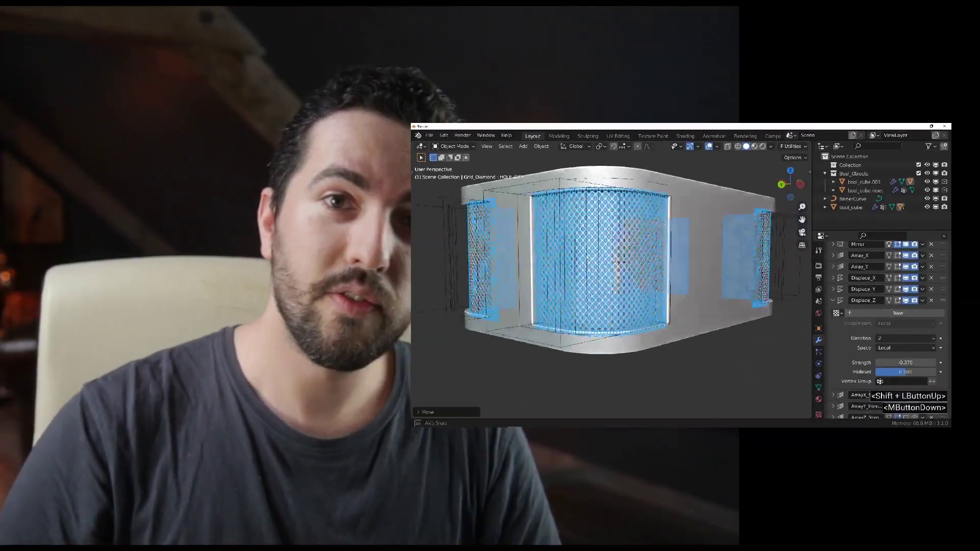